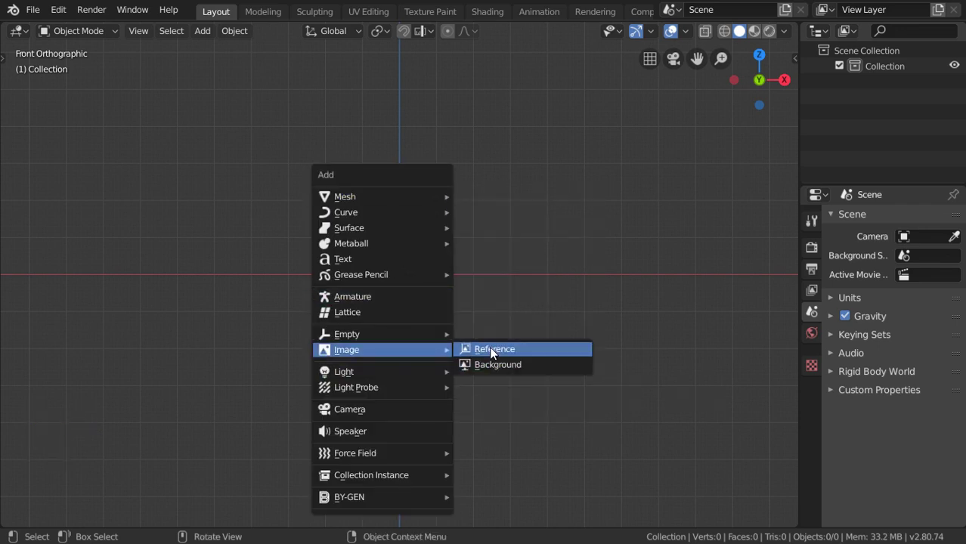
Step: Add the teacup photo as a reference image empty in the scene
left_click(501, 105)
left_click(880, 56)
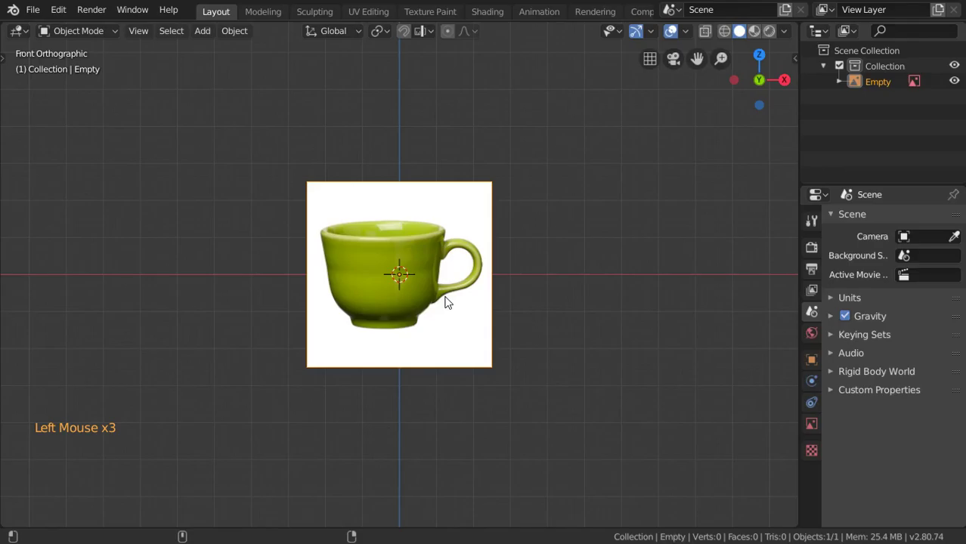
scroll("down", 3)
left_click(874, 320)
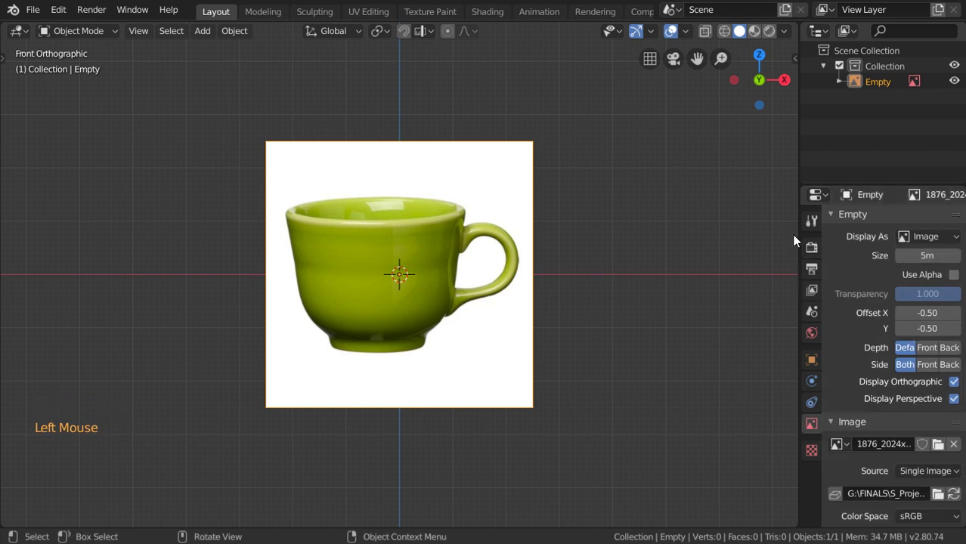
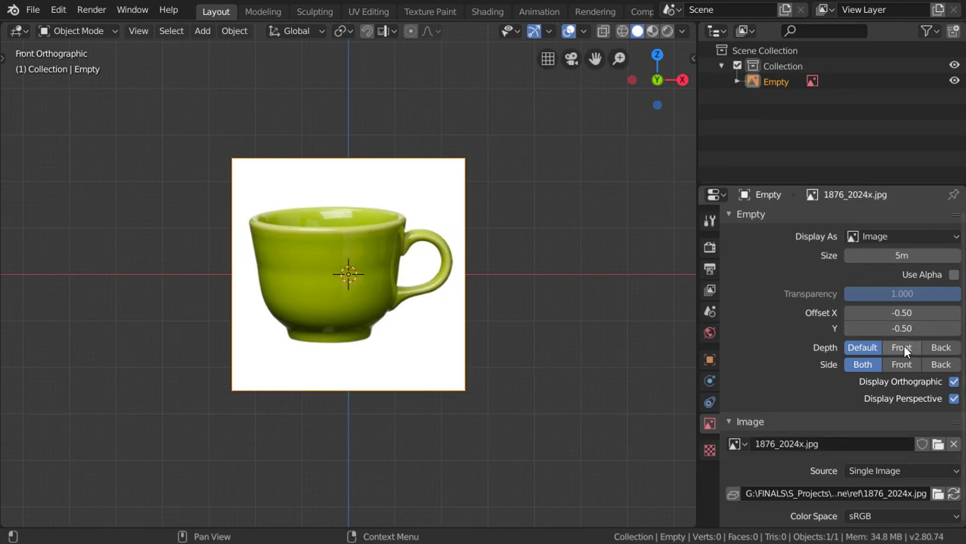
Step: Set the reference image's Depth to Front and enable Display Perspective
left_click(909, 356)
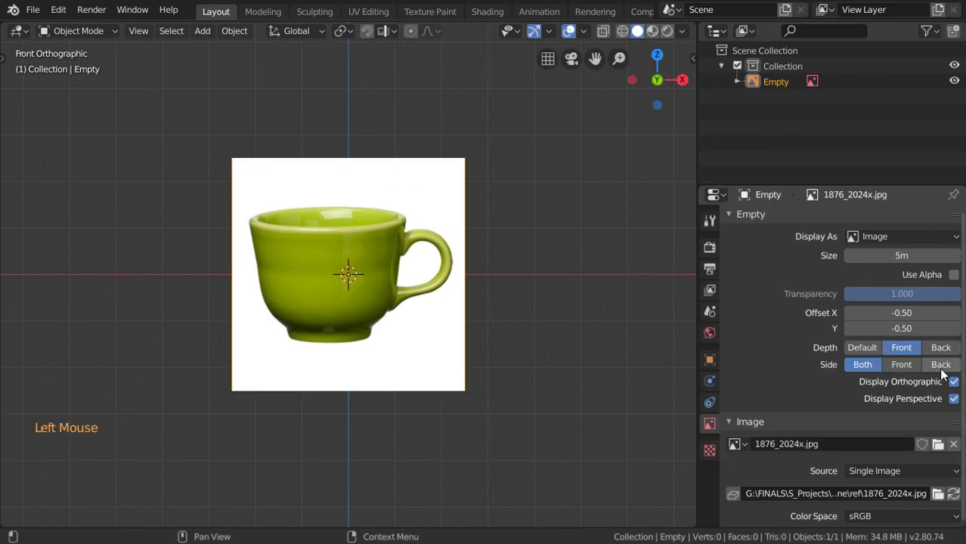
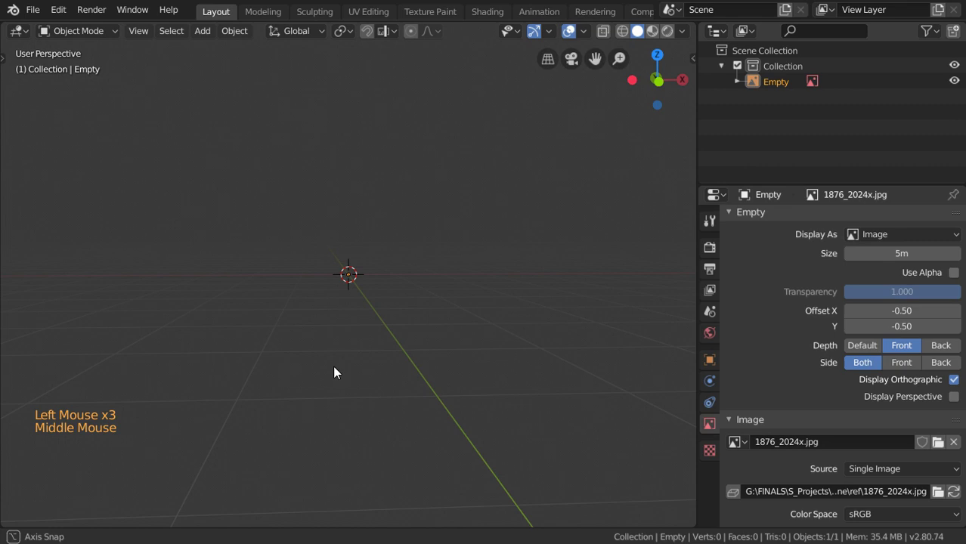
middle_click(196, 350)
middle_click(304, 320)
left_click(304, 319)
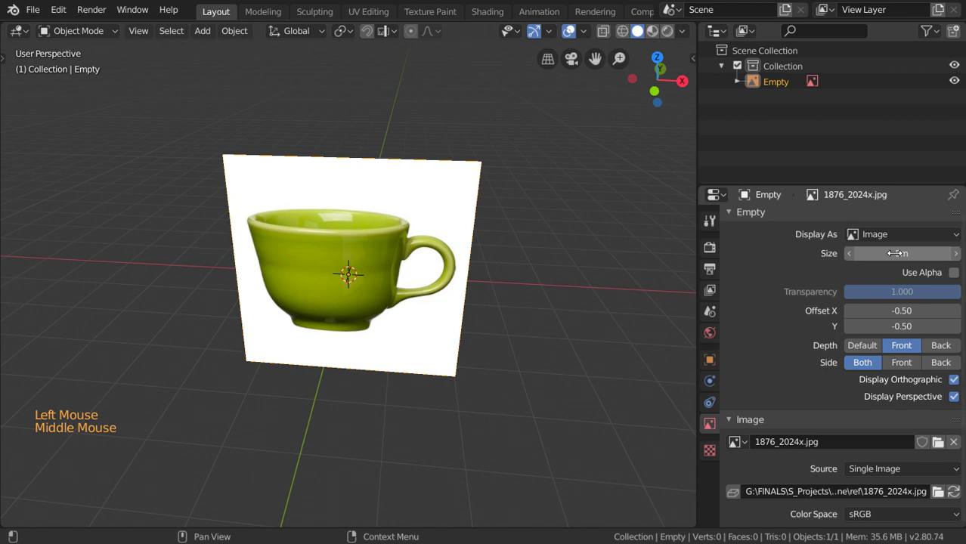
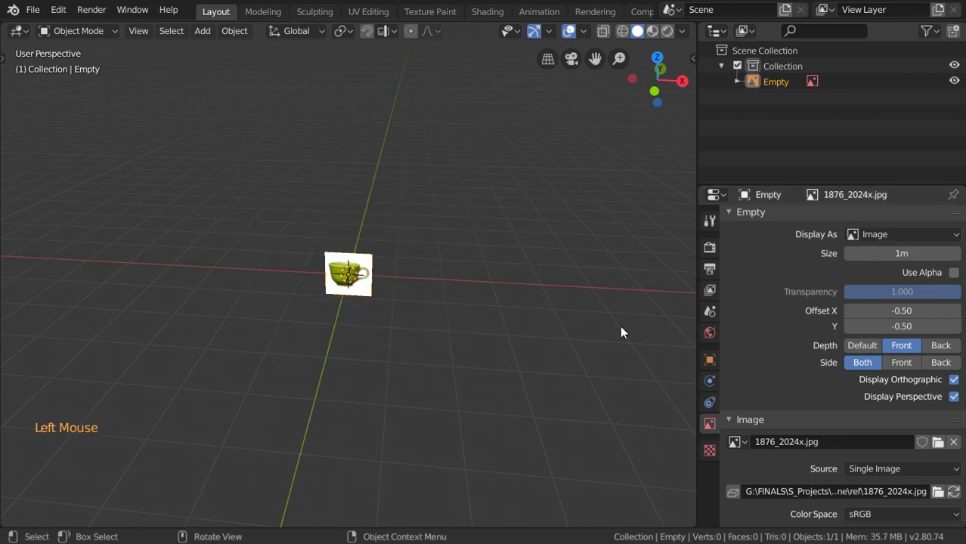
Step: Rename the collection to Design from the front orthographic view
key("KP_1")
scroll("up", 3)
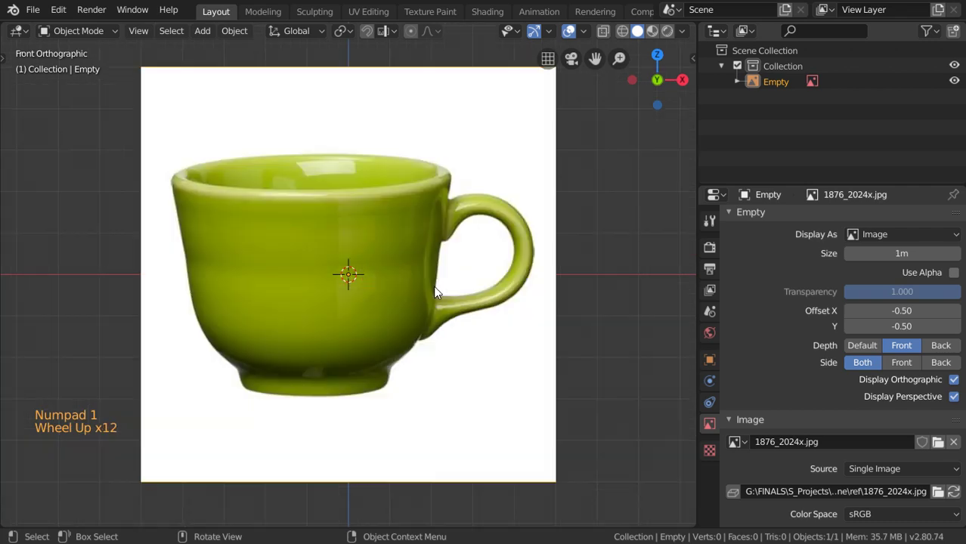
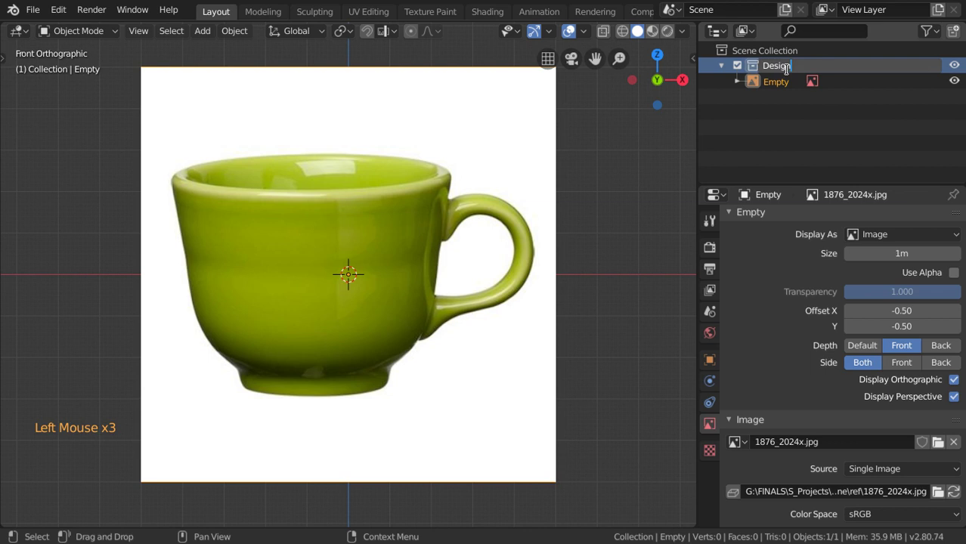
left_click(731, 68)
scroll("down", 3)
Step: Set the reference image's Offset X and Y to 0 so its corner sits at the origin
key("shift+a")
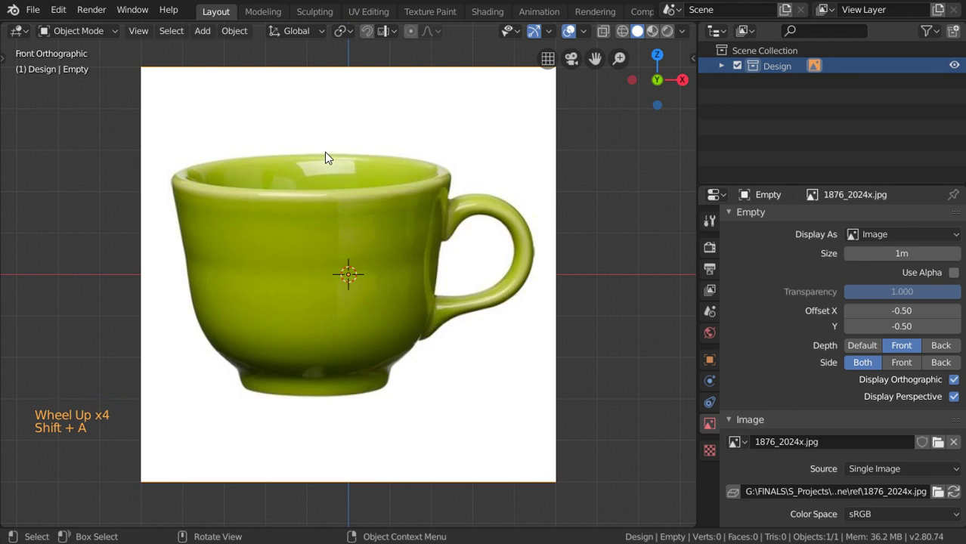
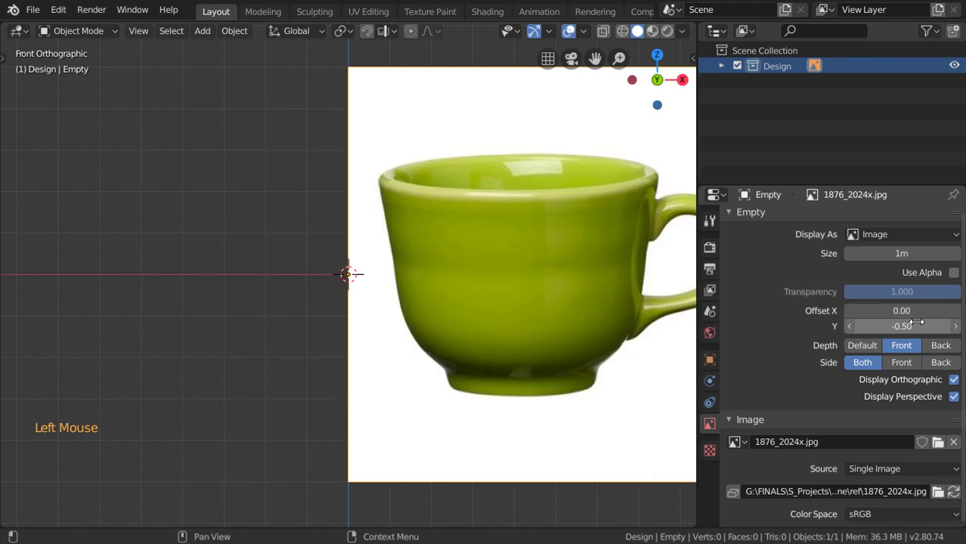
left_click(487, 325)
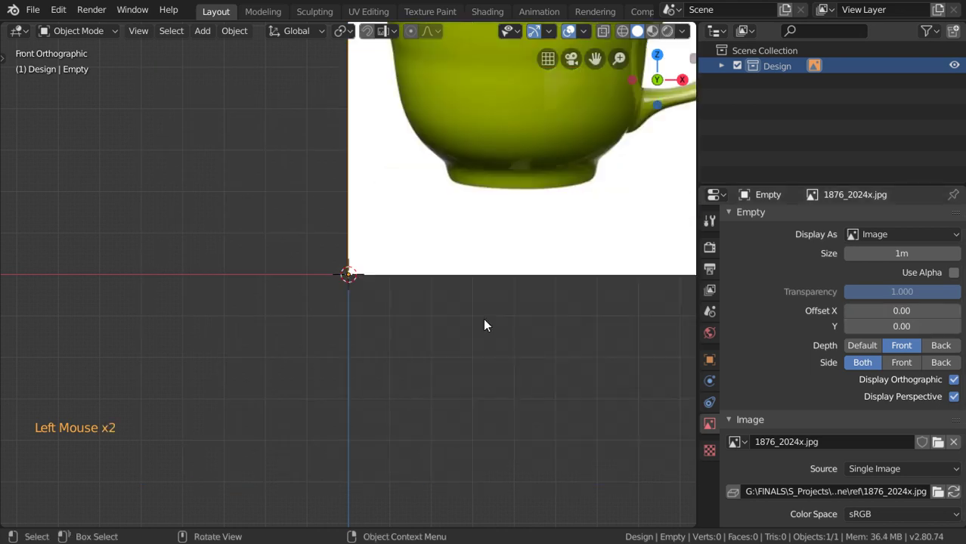
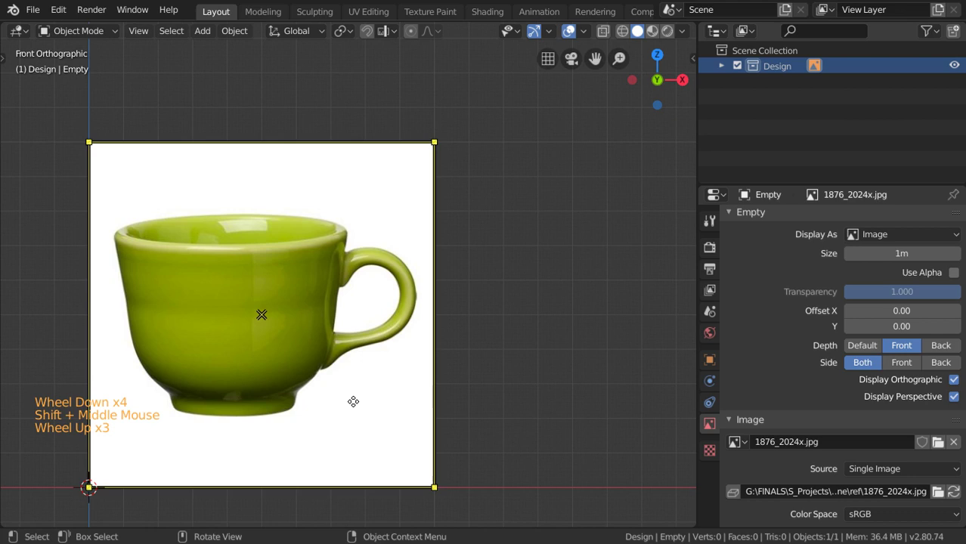
middle_click(397, 391)
scroll("up", 3)
Step: Add a 32-vertex circle mesh at the origin, scale it, and view it from the front
middle_click(340, 355)
right_click(294, 363)
key("shift+a")
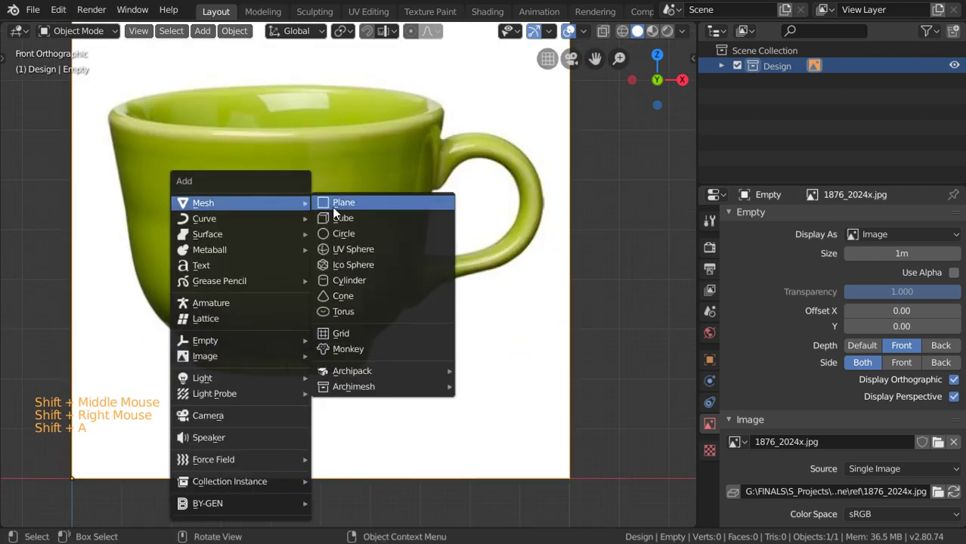
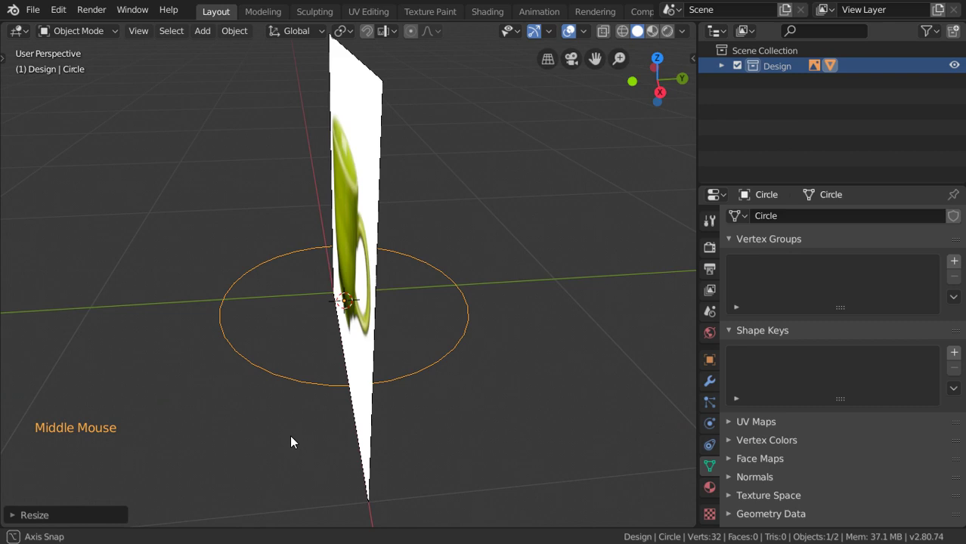
key("KP_1")
scroll("down", 3)
scroll("up", 3)
key("z")
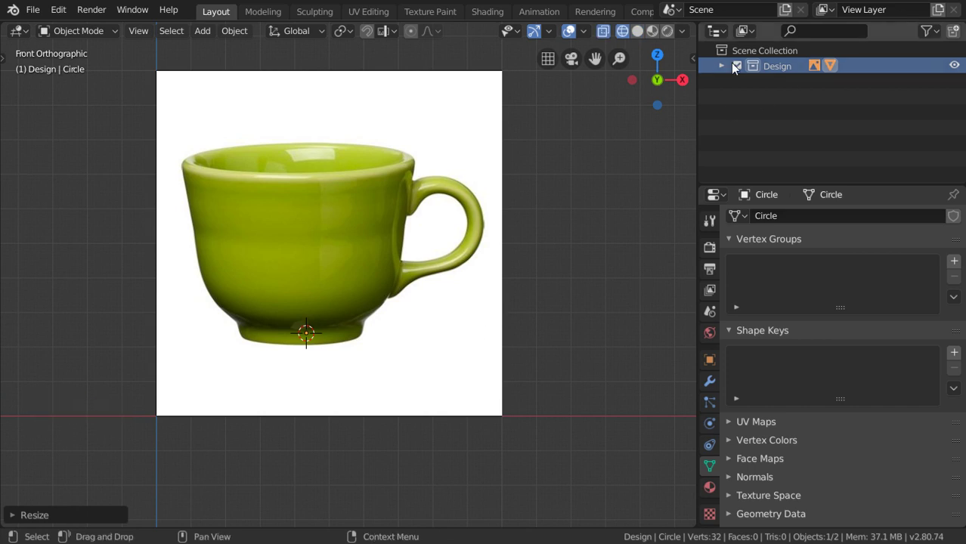
Step: Enable Use Alpha on the reference image with Transparency 0.4, then reselect the circle
left_click(723, 71)
left_click(787, 102)
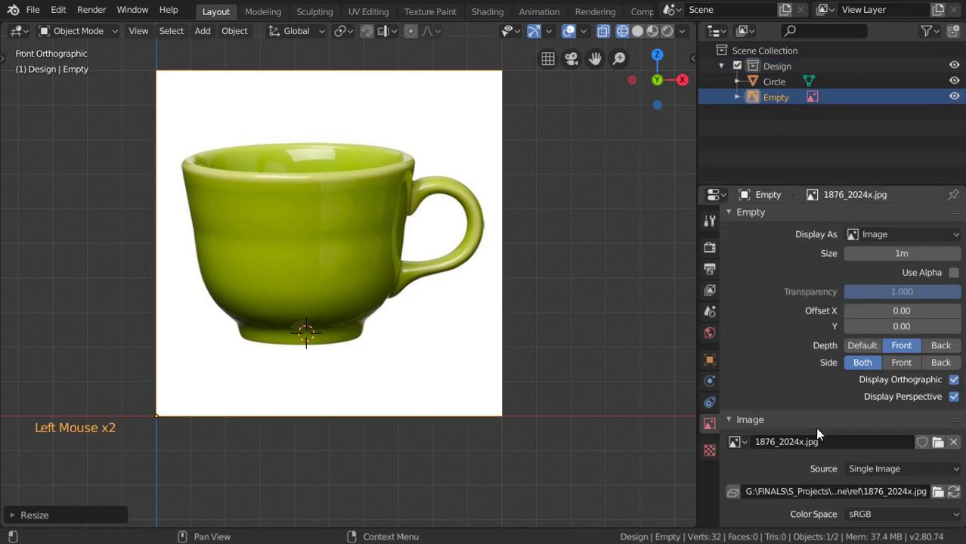
scroll("down", 3)
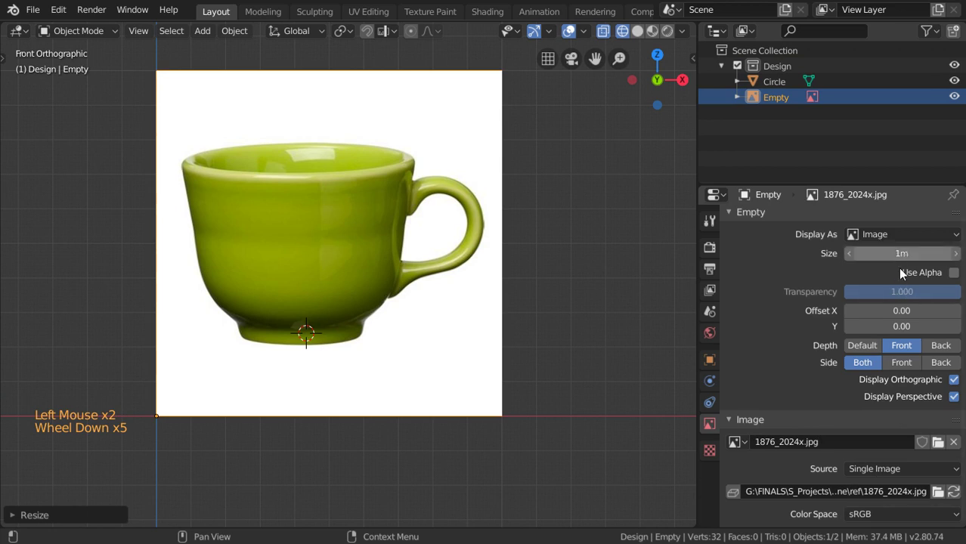
double_click(947, 303)
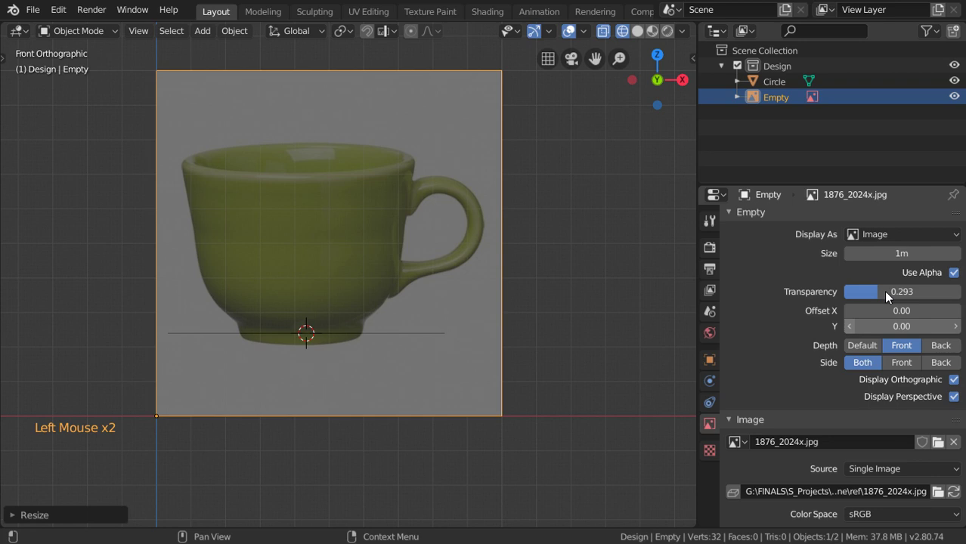
left_click(888, 297)
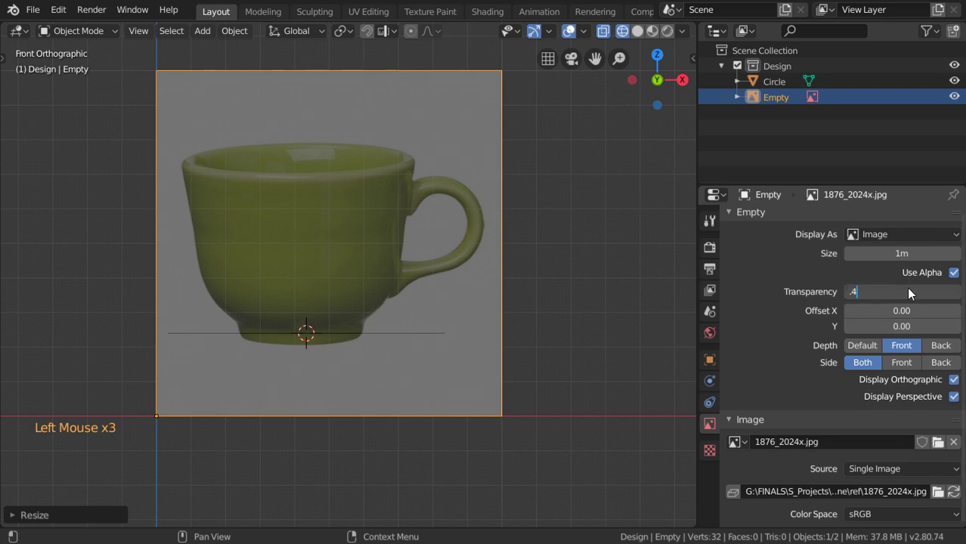
scroll("up", 3)
left_click(437, 362)
Step: Scale and place the circle at the foot, then extrude and scale rings up the foot and lower wall
key("s")
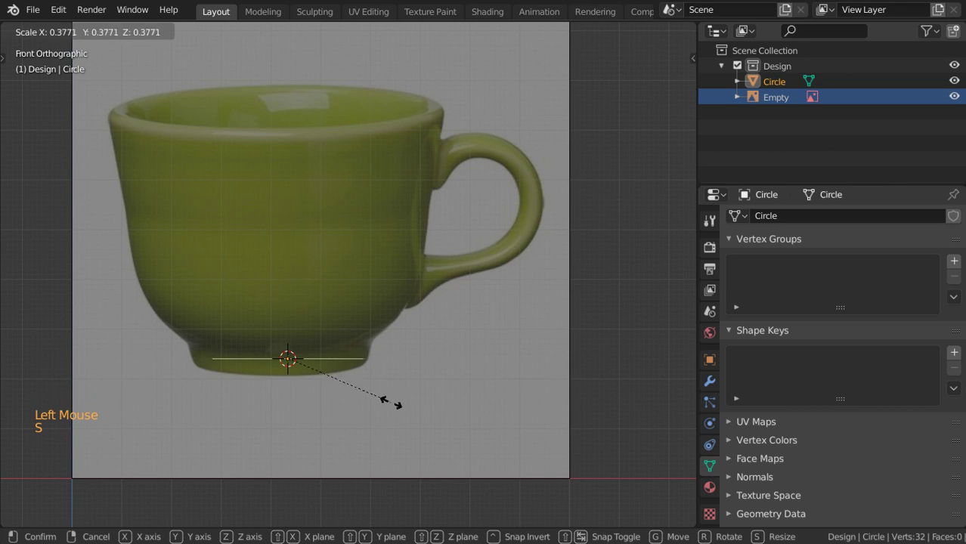
scroll("up", 3)
middle_click(466, 382)
key("g")
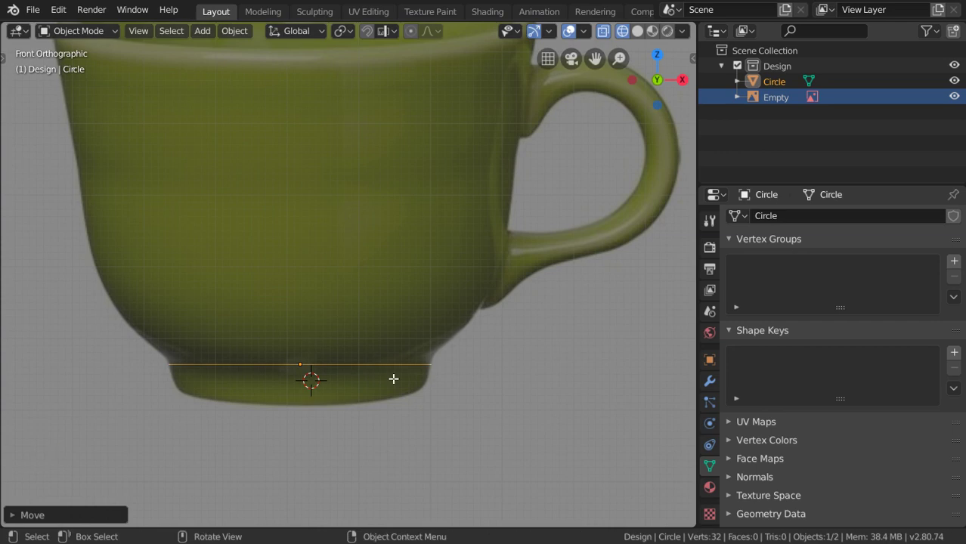
key("Tab")
key("e")
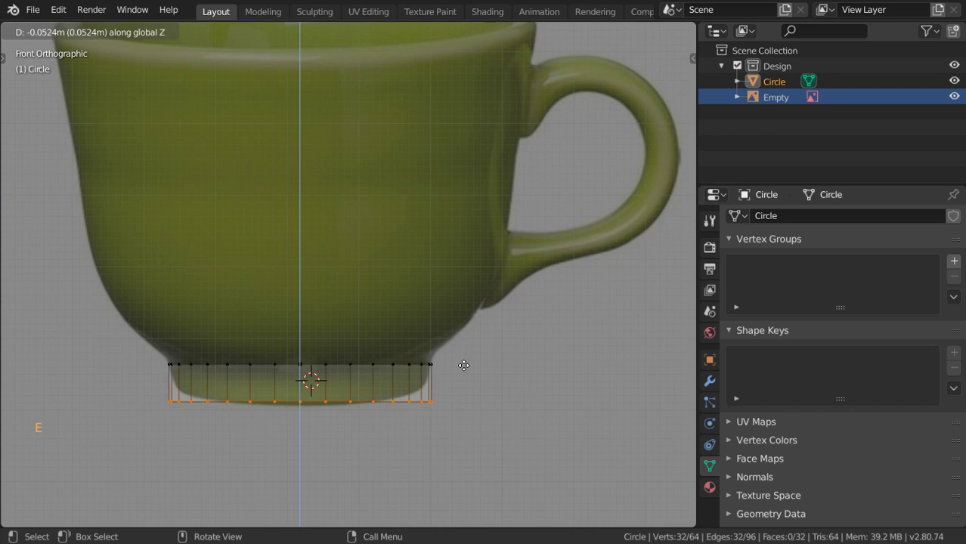
key("s")
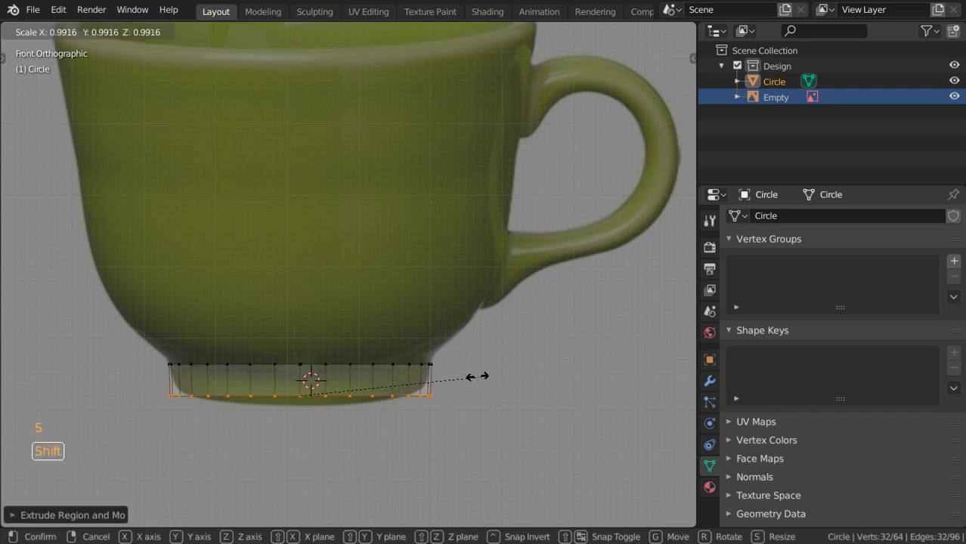
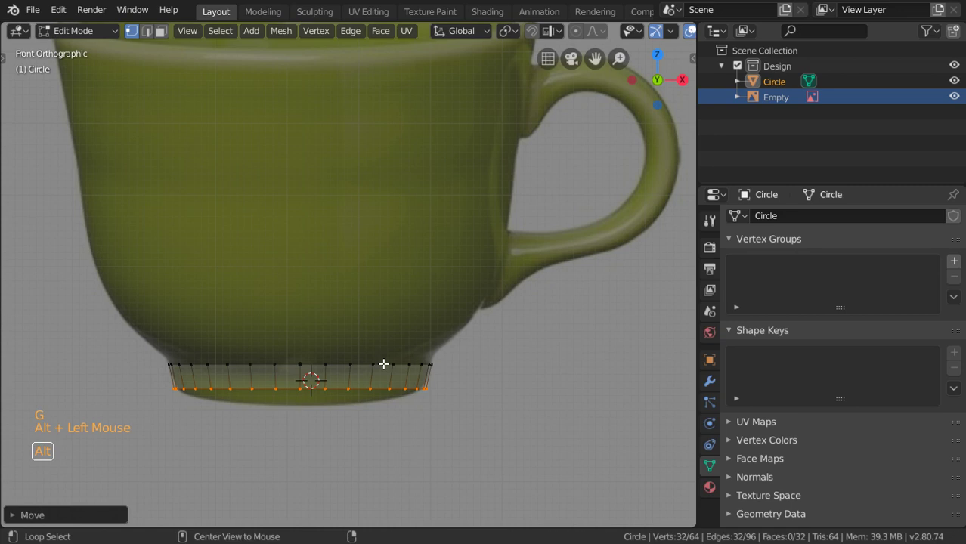
key("e")
key("s")
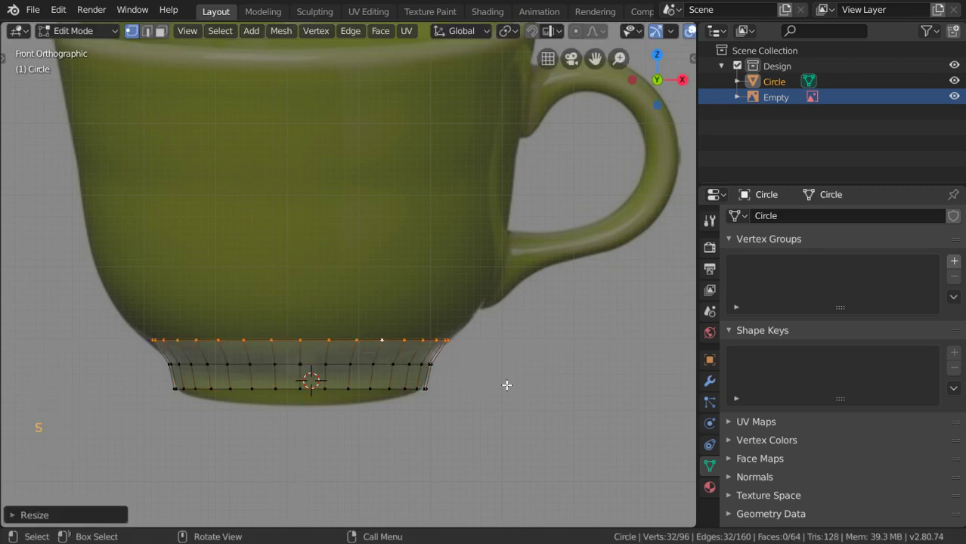
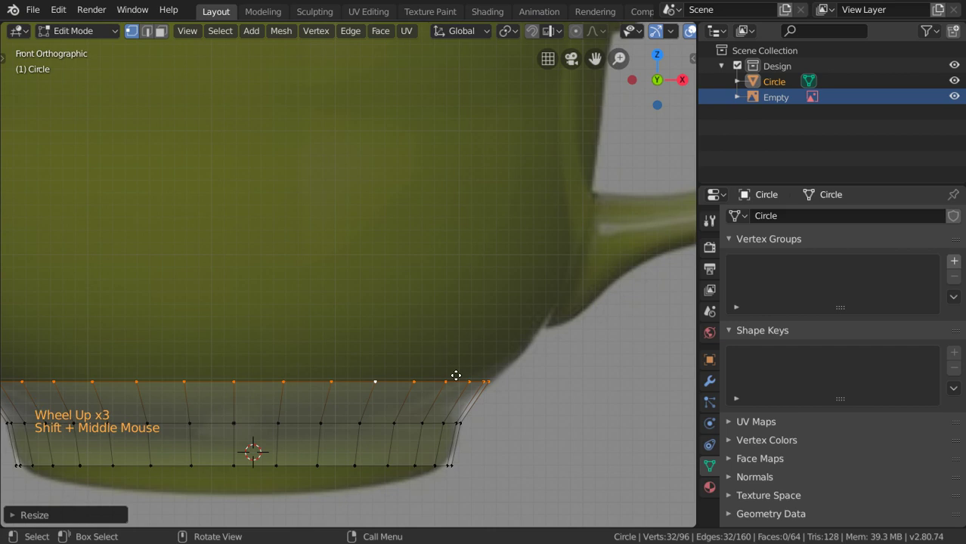
key("e")
key("s")
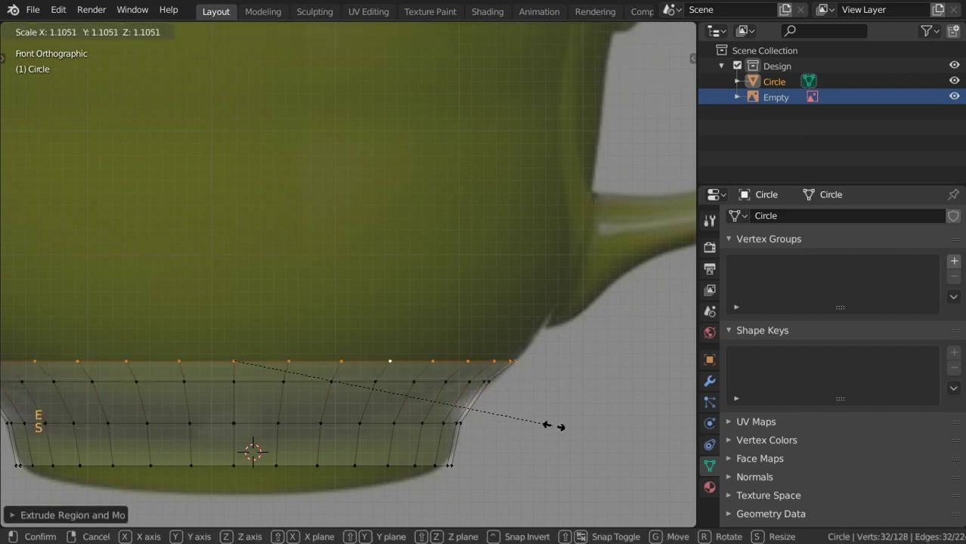
Step: Extrude and widen the remaining rings up to the rim following the photo, then return to Object Mode
key("e")
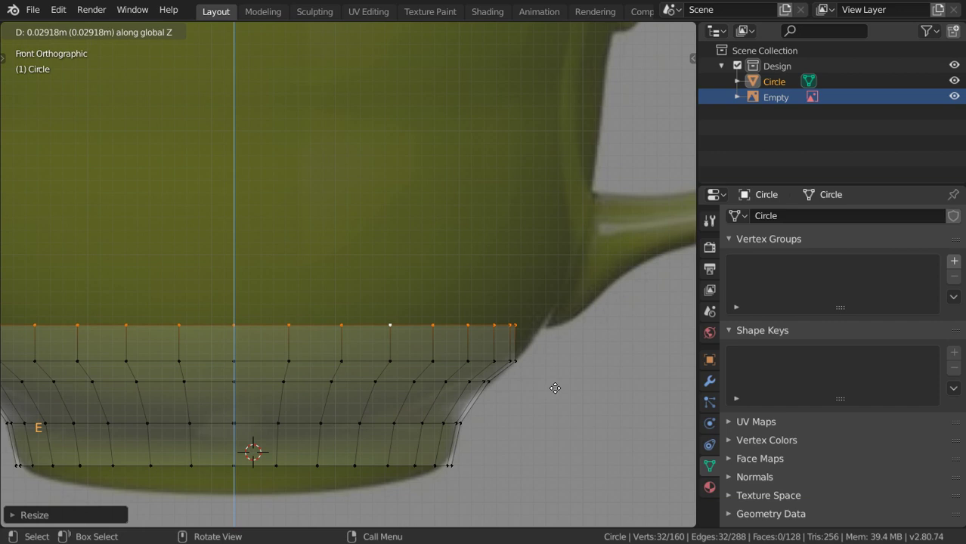
key("s")
key("a")
key("ctrl+z")
key("s")
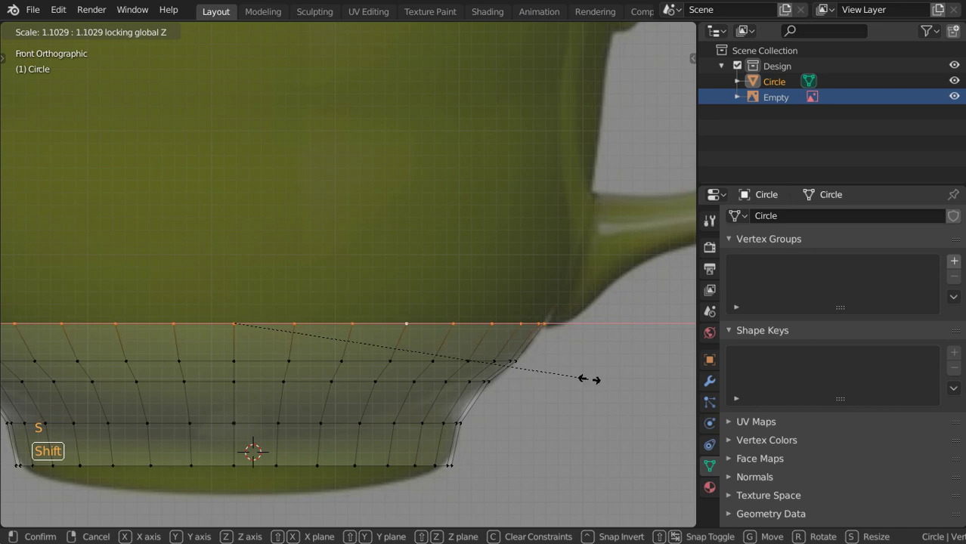
key("e")
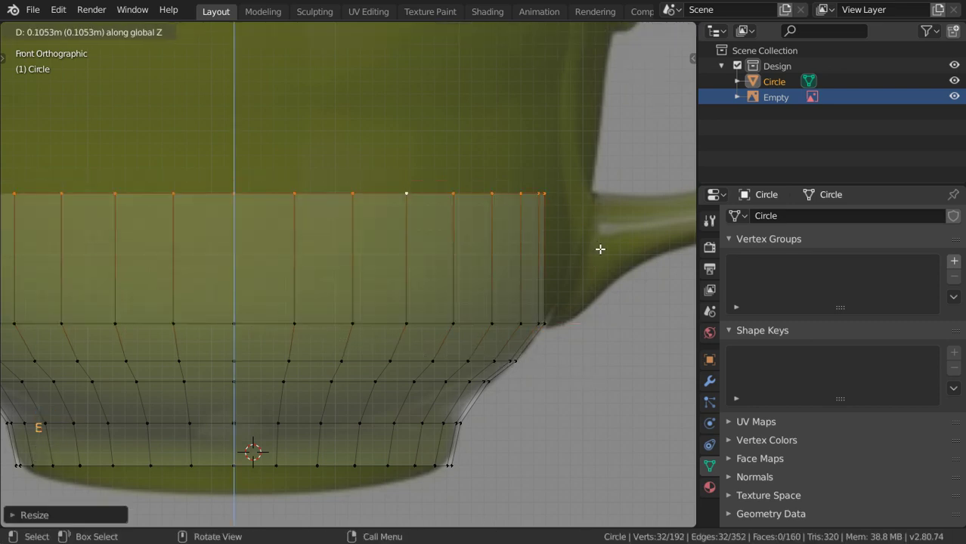
key("s")
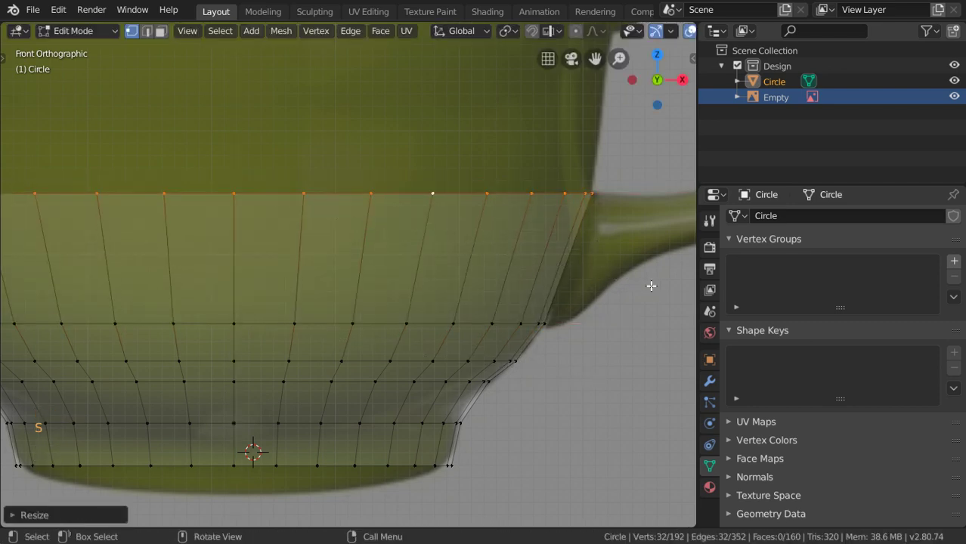
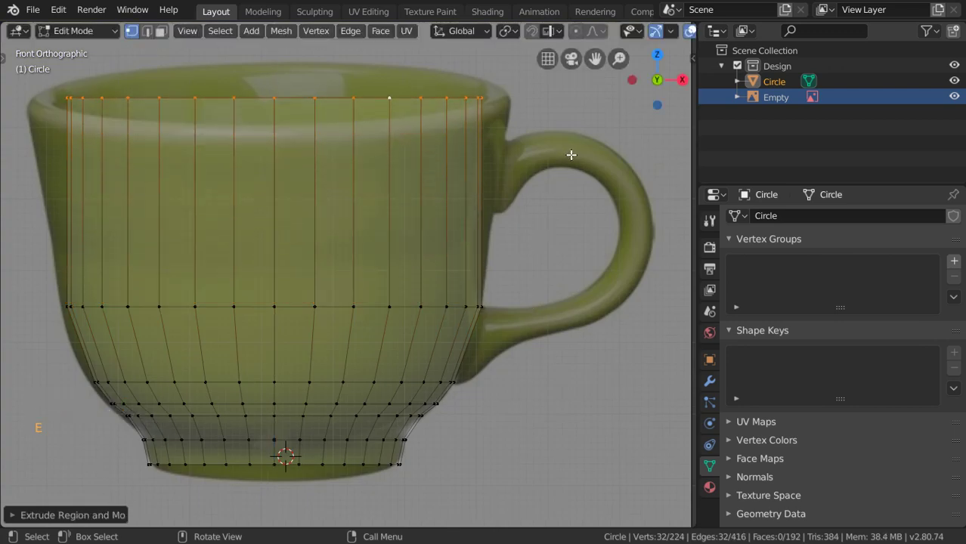
key("s")
key("g")
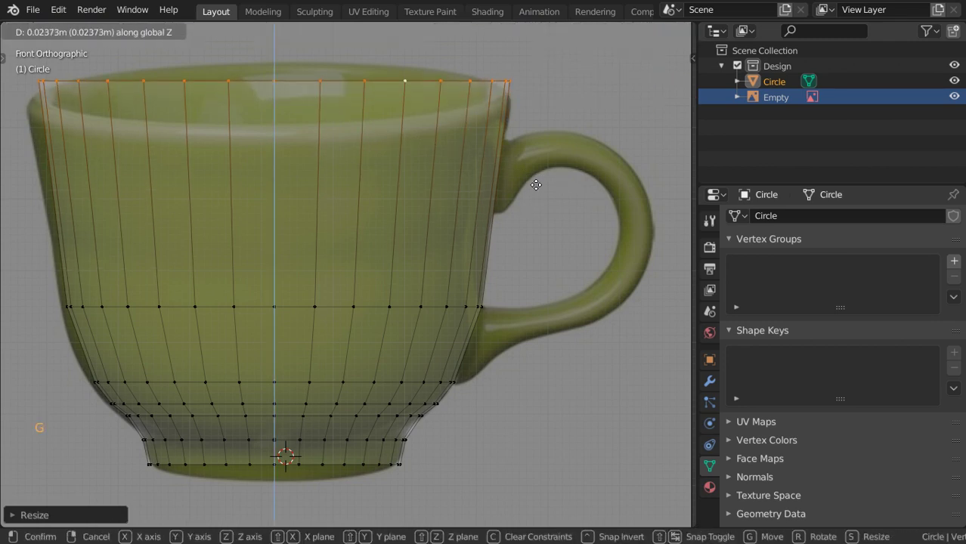
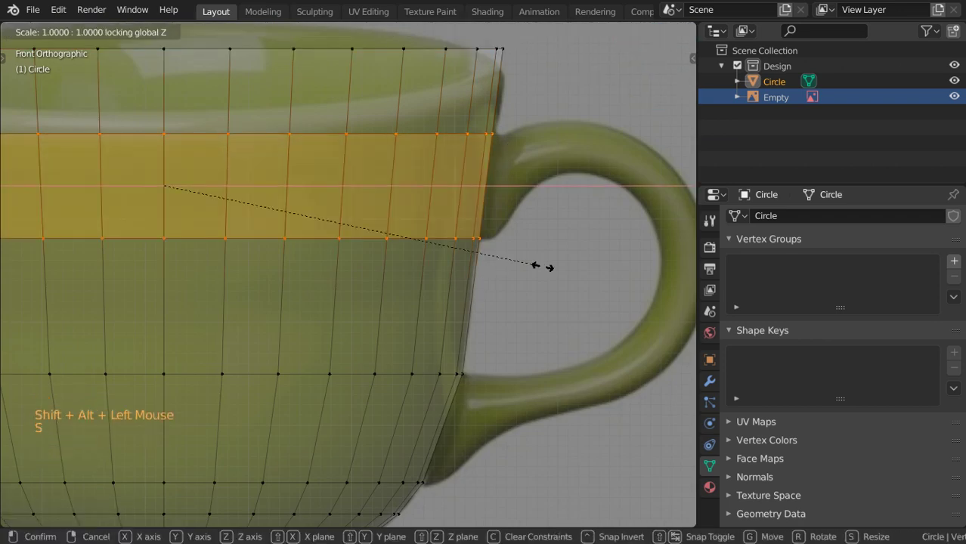
scroll("down", 3)
key("z")
scroll("down", 3)
key("Tab")
scroll("up", 3)
scroll("down", 3)
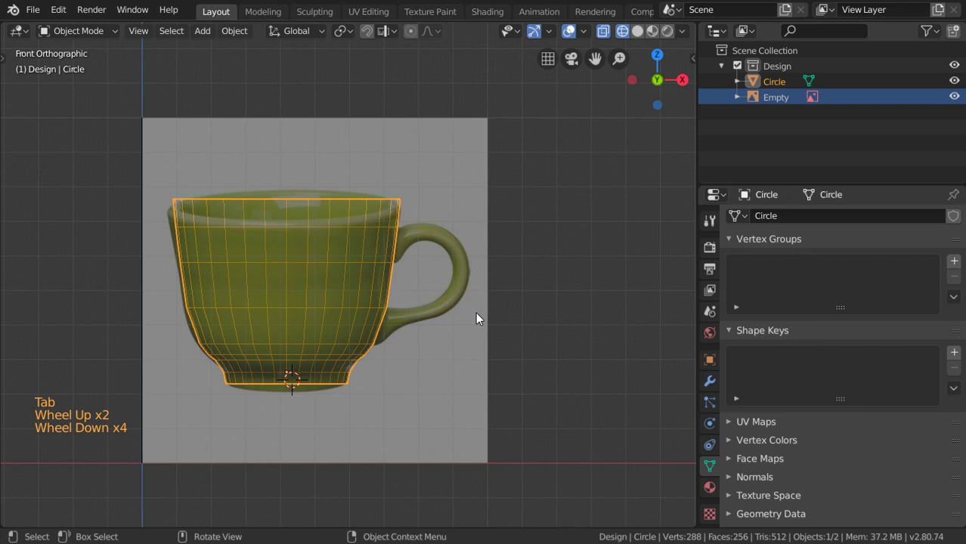
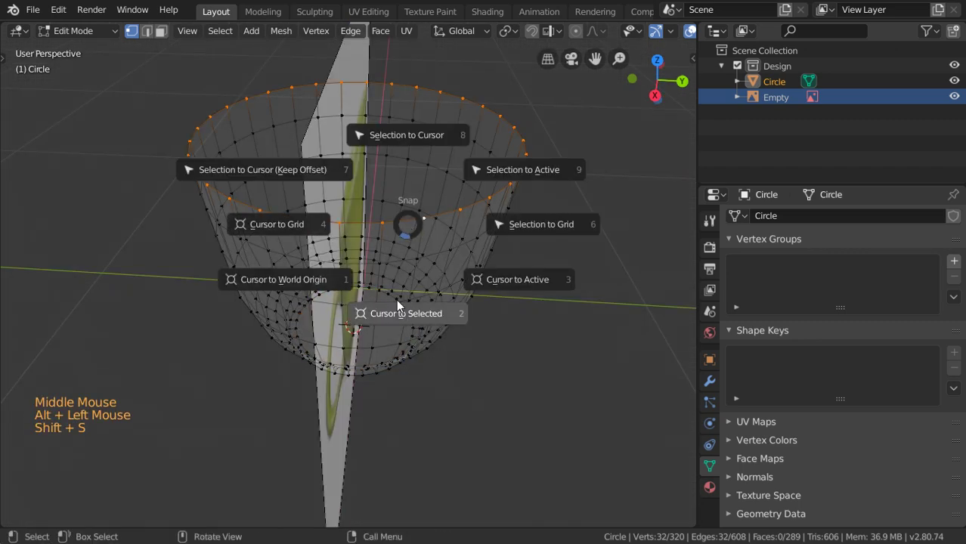
Step: Snap the 3D cursor to the rim centre and rotate the cup body about Z from the side view
key("Tab")
left_click(351, 37)
key("KP_1")
key("KP_3")
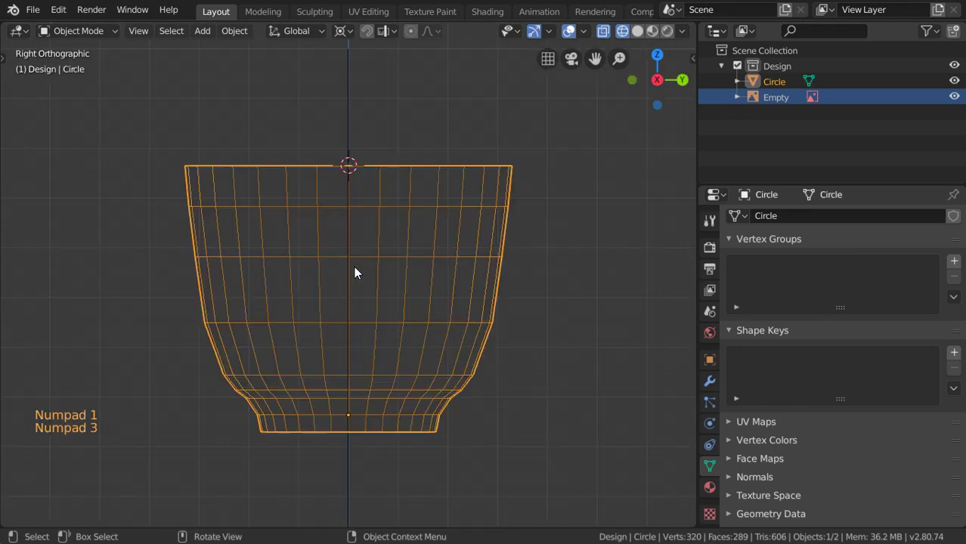
key("r")
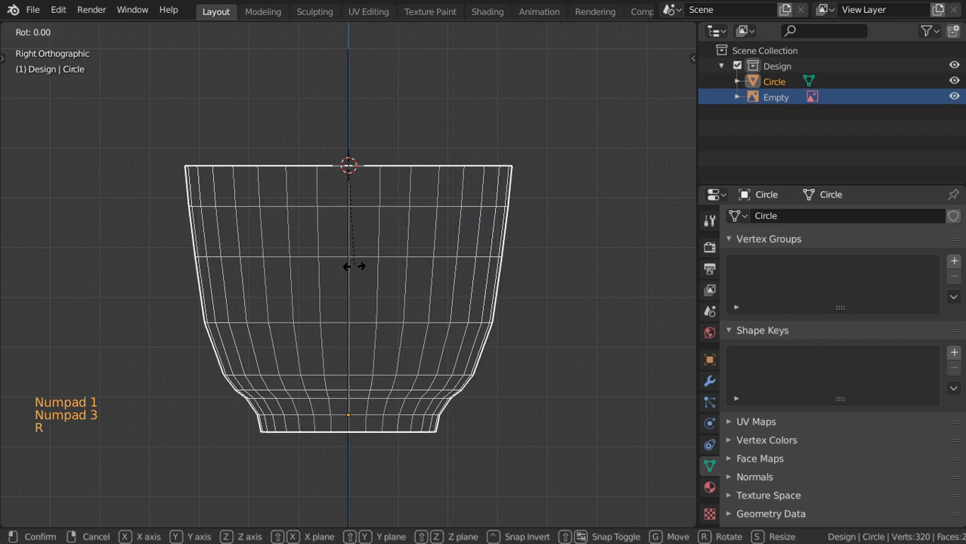
key("r")
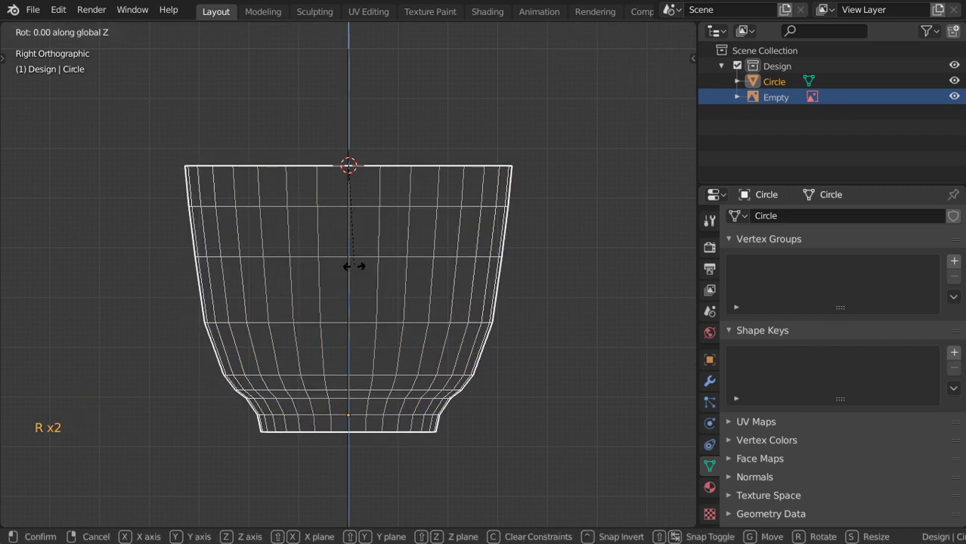
key("r")
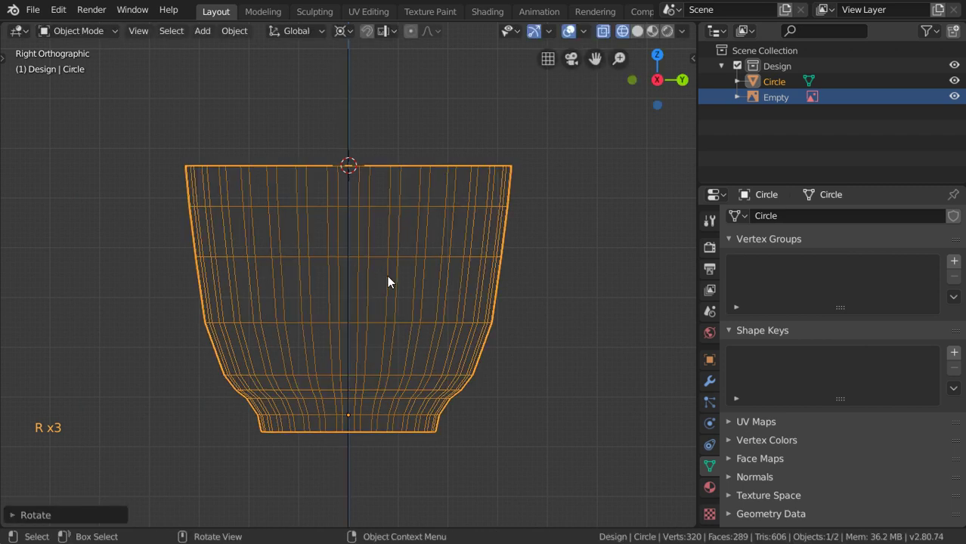
key("z")
Step: In Edit Mode select the whole mesh and rotate it around global Z by about 2 degrees
key("Tab")
scroll("up", 3)
scroll("down", 3)
key("a")
key("shift+z")
scroll("up", 3)
scroll("up", 3)
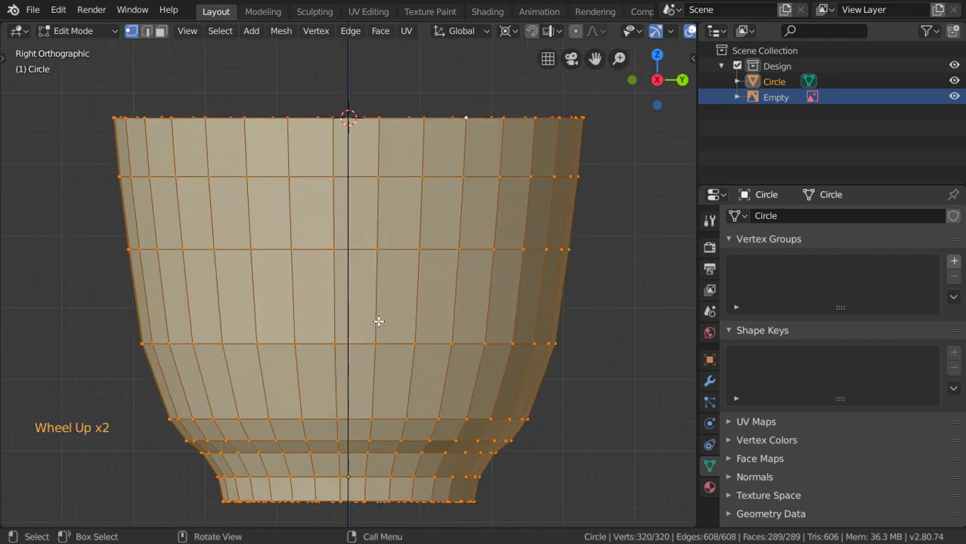
key("r")
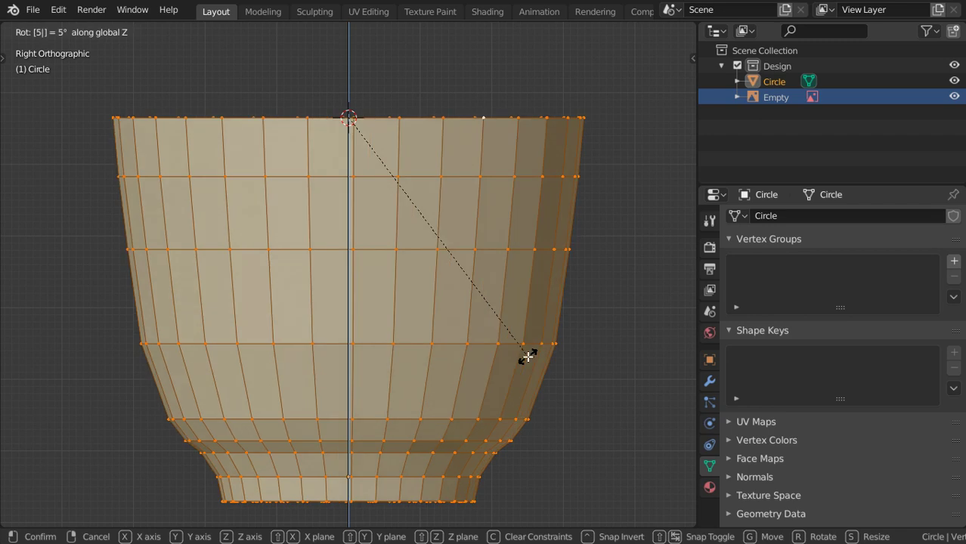
key("r")
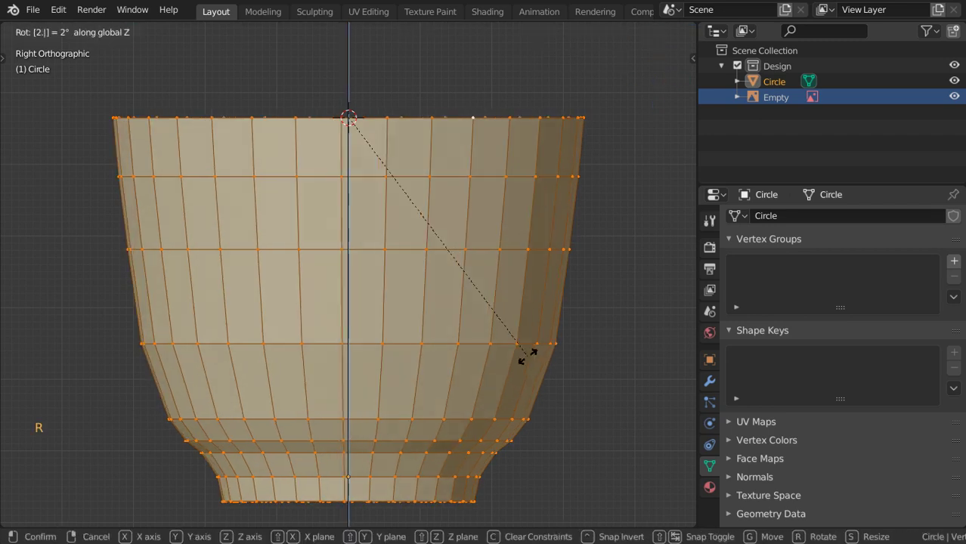
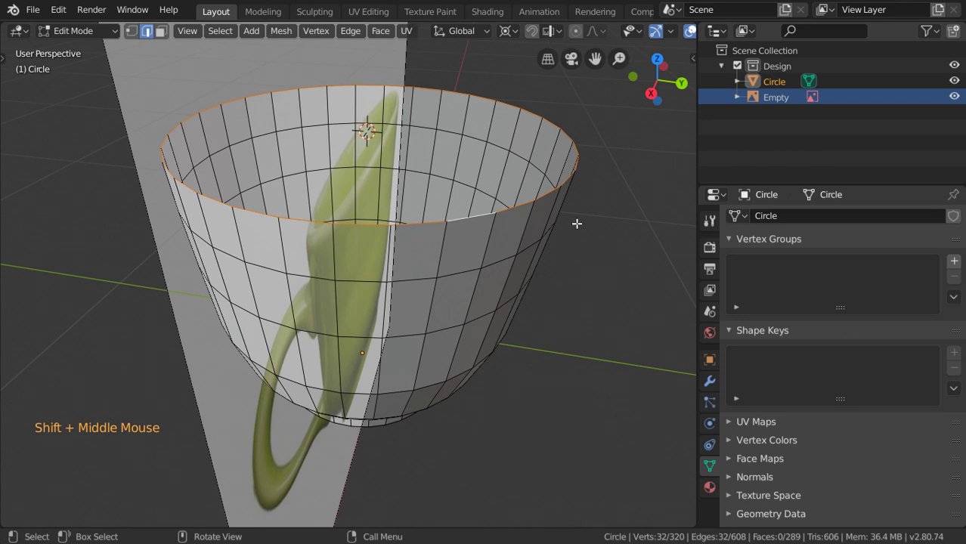
Step: Toggle the N sidebar and split the 3D viewport into two side-by-side areas
scroll("down", 3)
key("n")
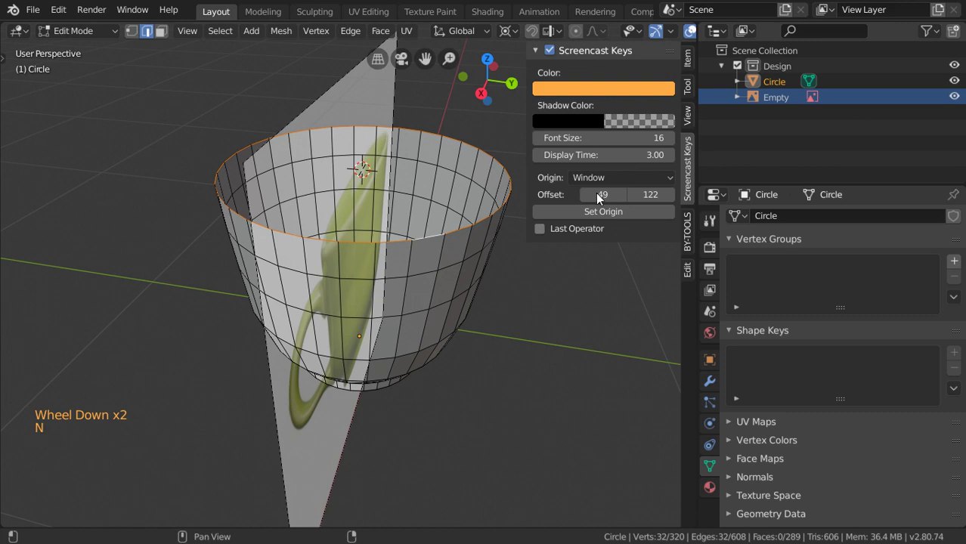
key("n")
left_click(599, 199)
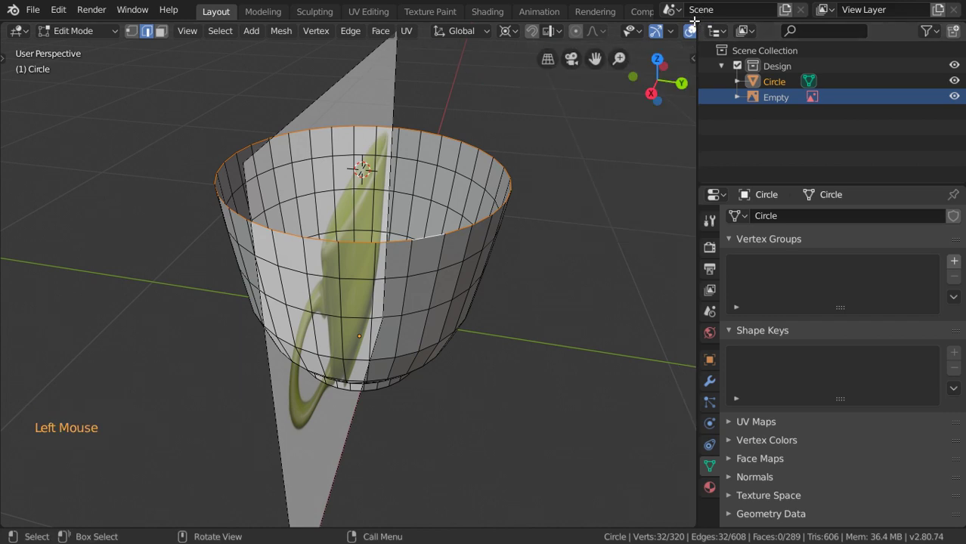
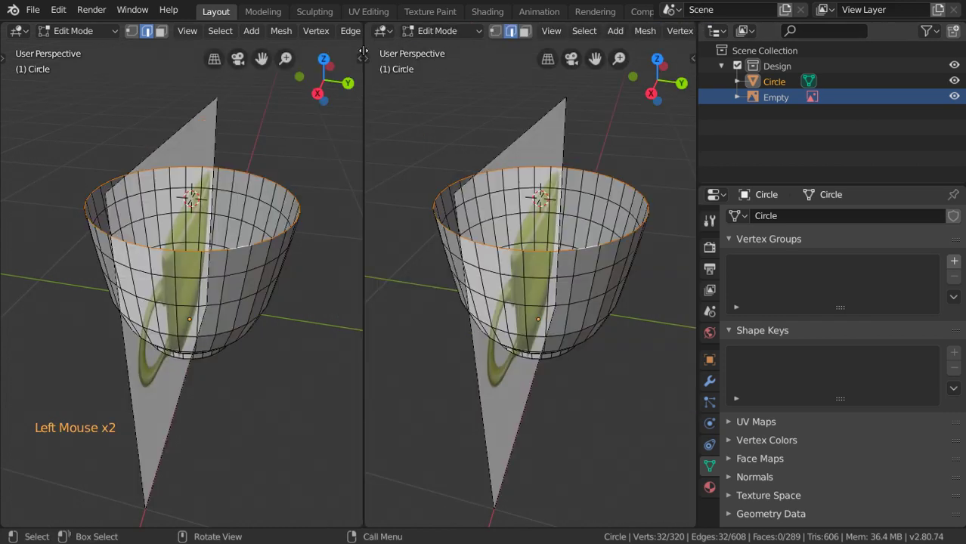
Step: Turn the right area into a Text Editor and write the note 360 / 32
left_click(587, 114)
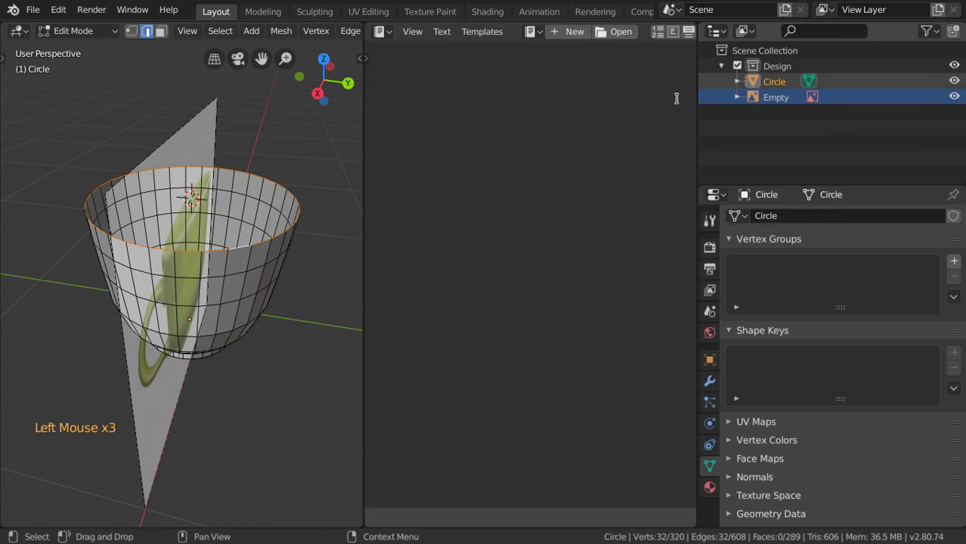
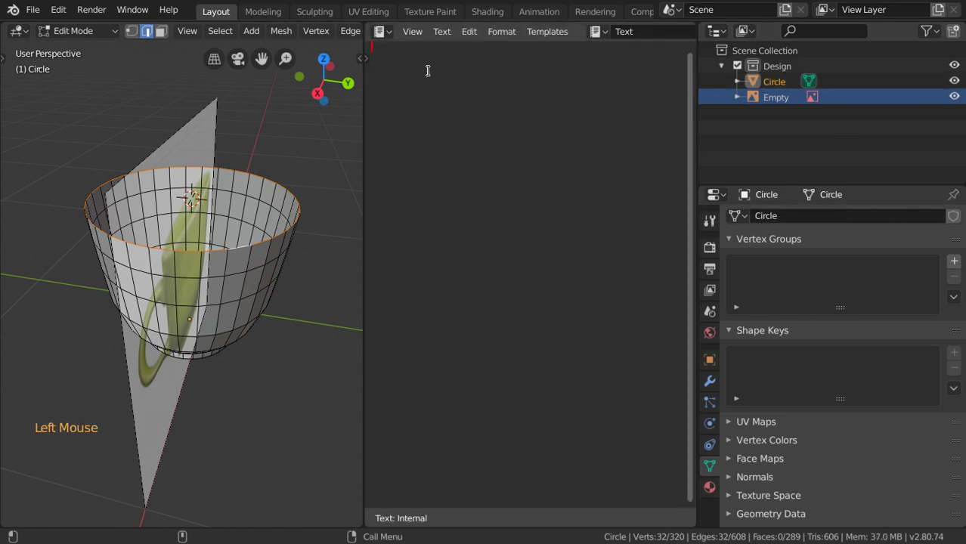
key("3")
key("6")
key("0")
key("space")
key("KP_Divide")
key("space")
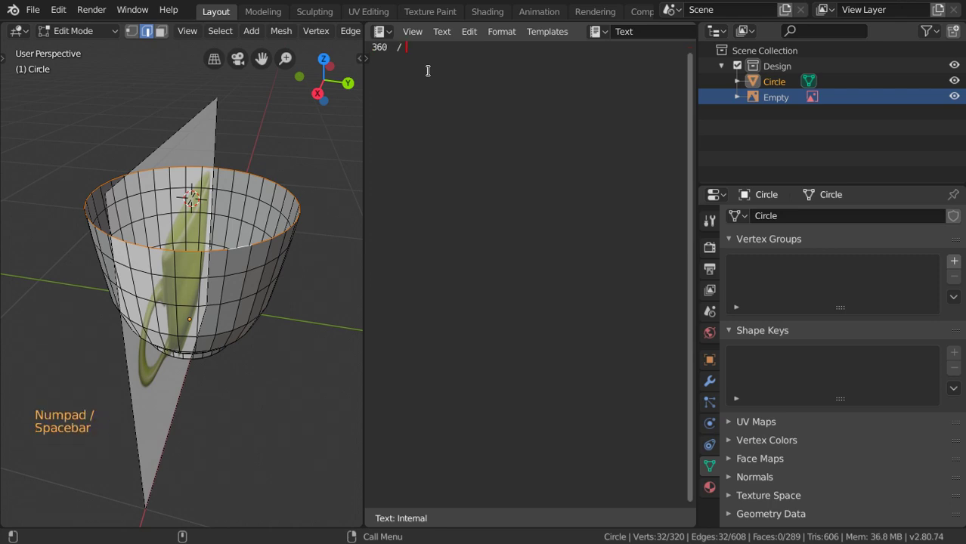
key("4")
key("2")
key("BackSpace")
key("BackSpace")
key("2")
key("3")
key("space")
key("space")
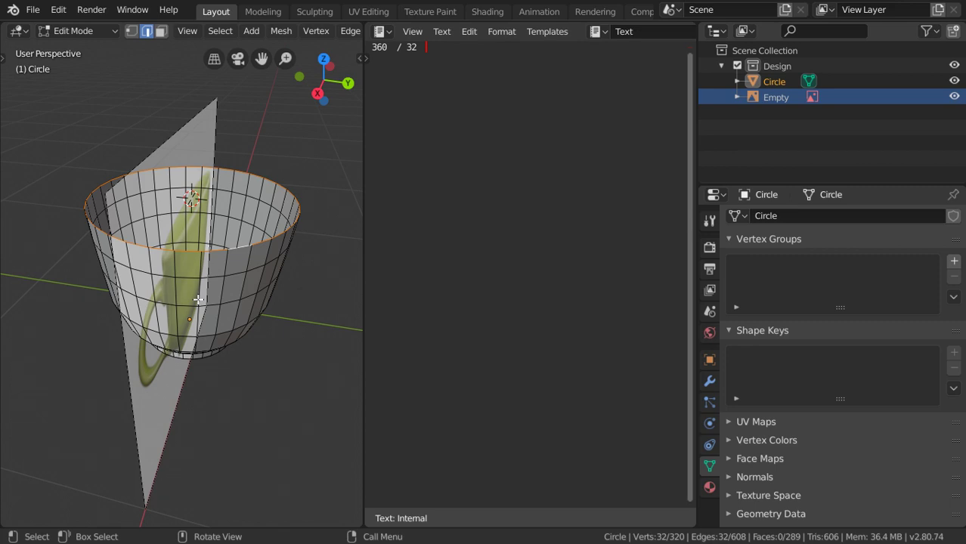
Step: Return to the cup mesh in vertex select mode to start the handle strip
key("1")
key("1")
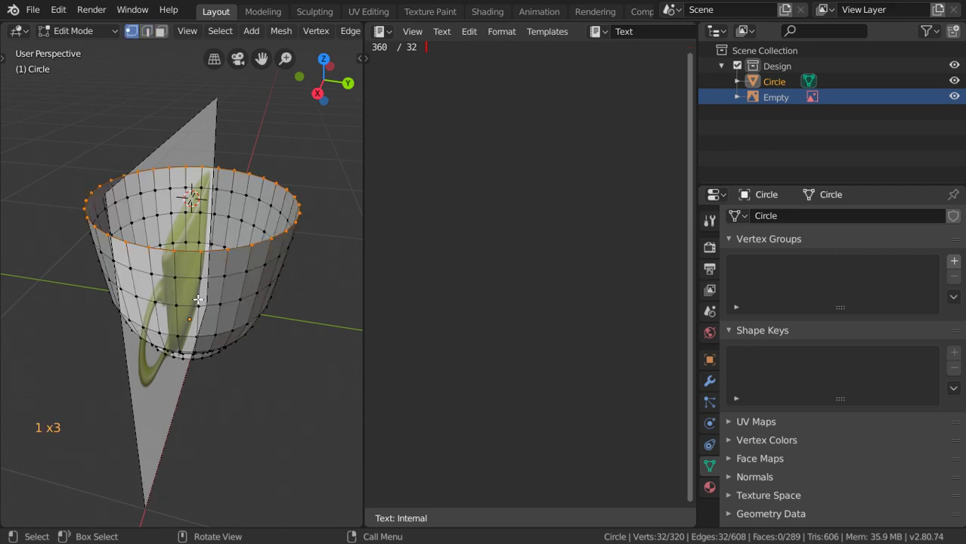
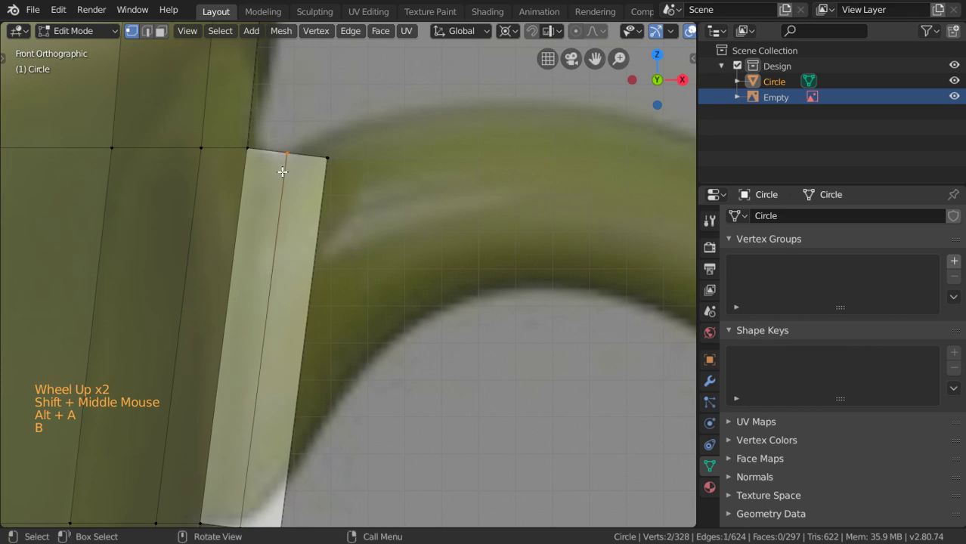
Step: Move the vertices where the wall meets the handle onto the handle's outline in the photo
key("g")
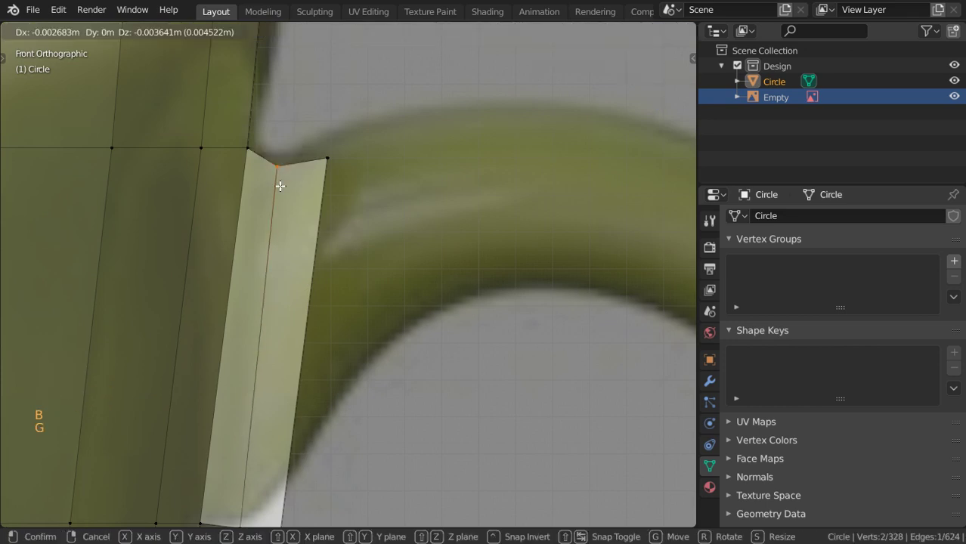
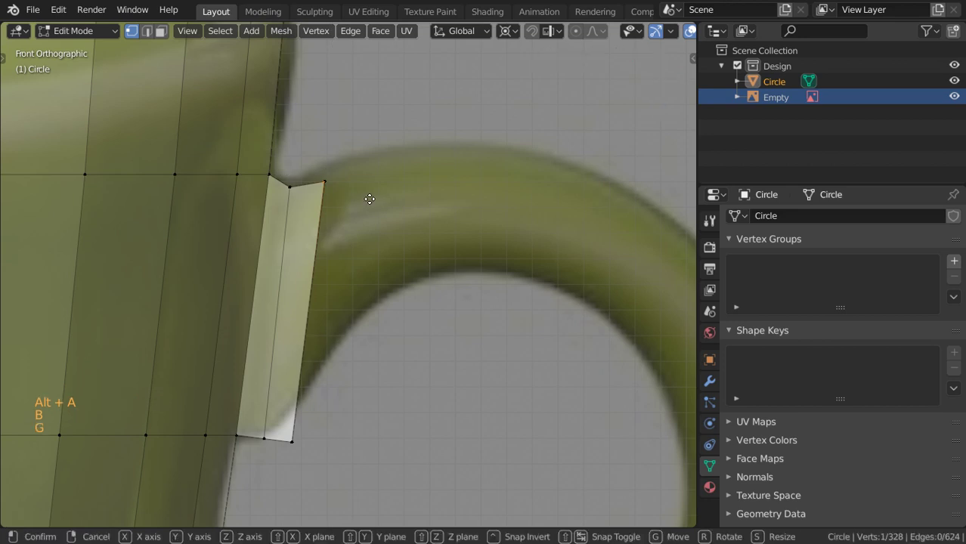
key("g")
key("alt+a")
key("a")
key("a")
key("b")
key("g")
key("z")
key("alt+a")
key("b")
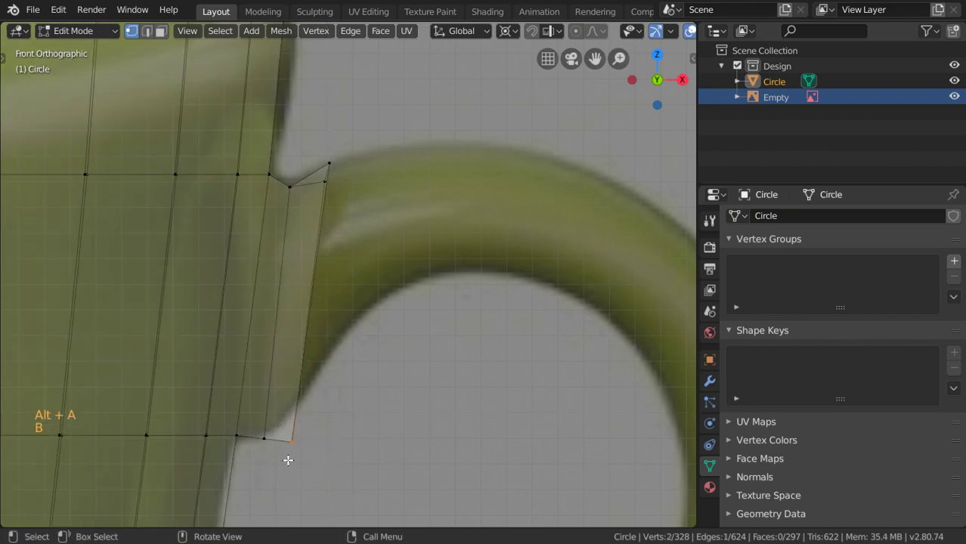
key("g")
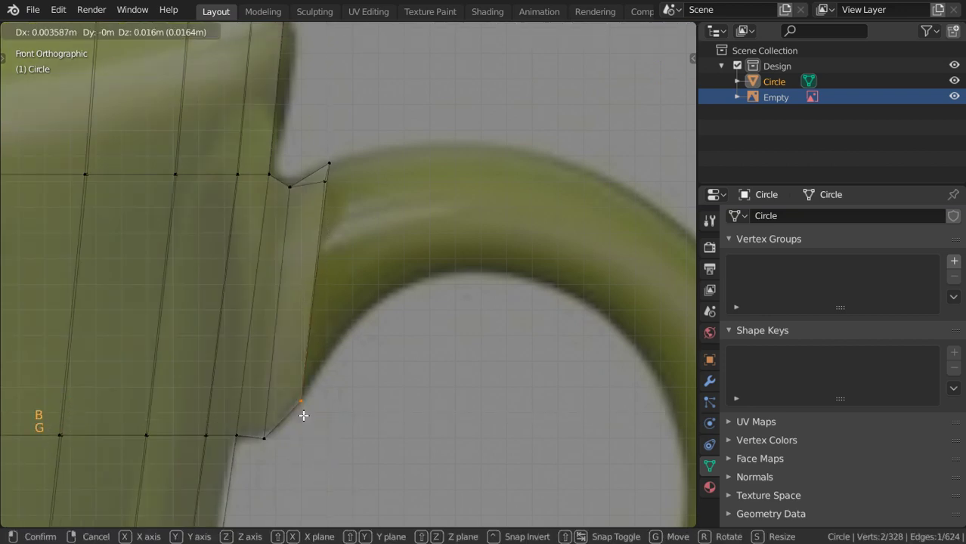
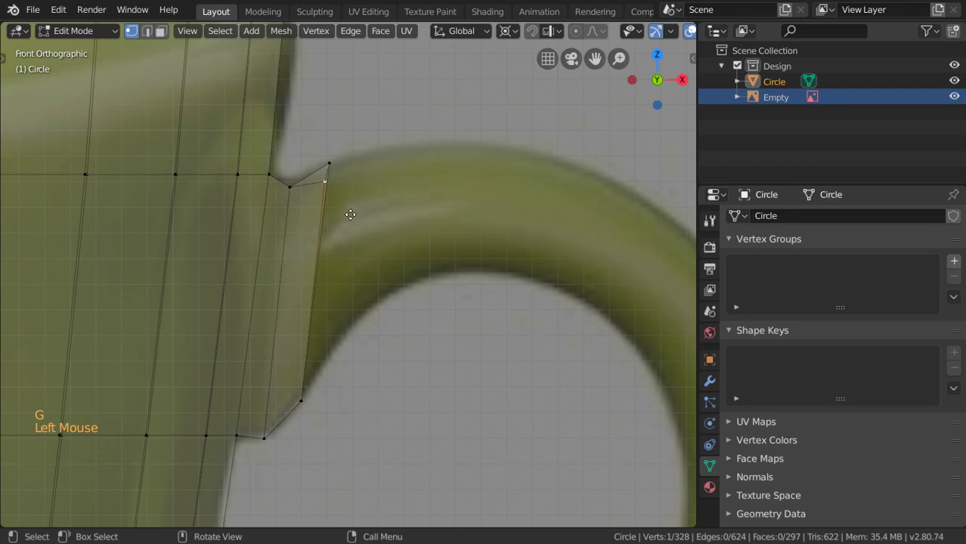
key("g")
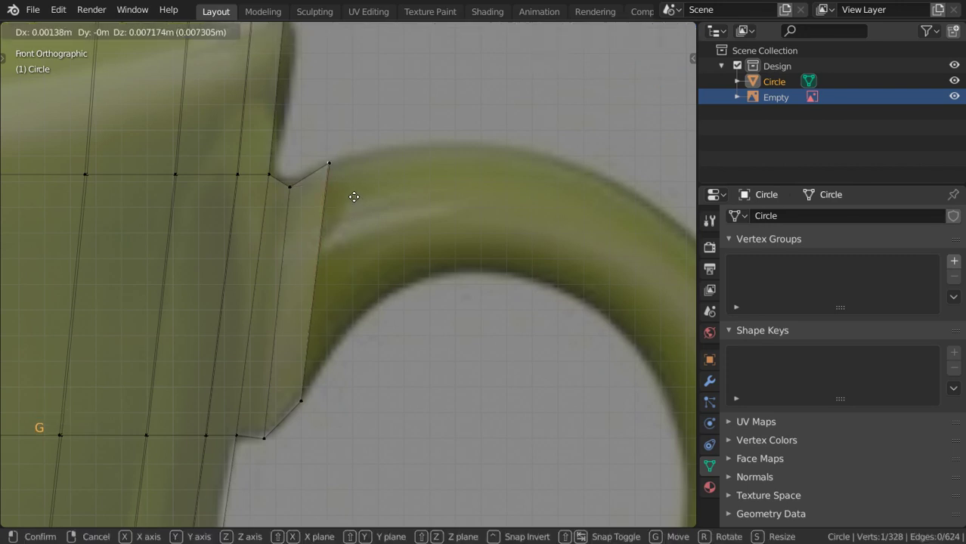
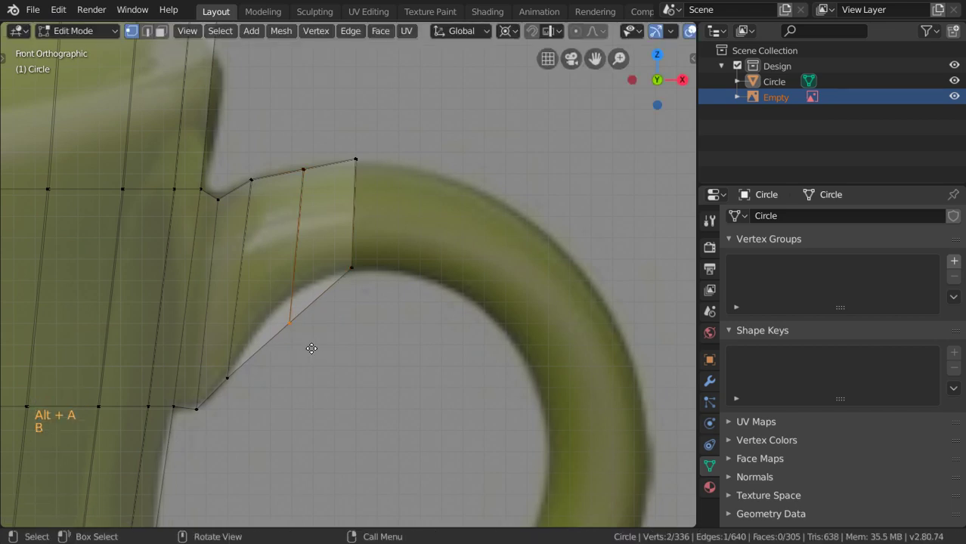
Step: Reposition the handle-root vertices along the reference curve and select the edge at the handle's end
key("g")
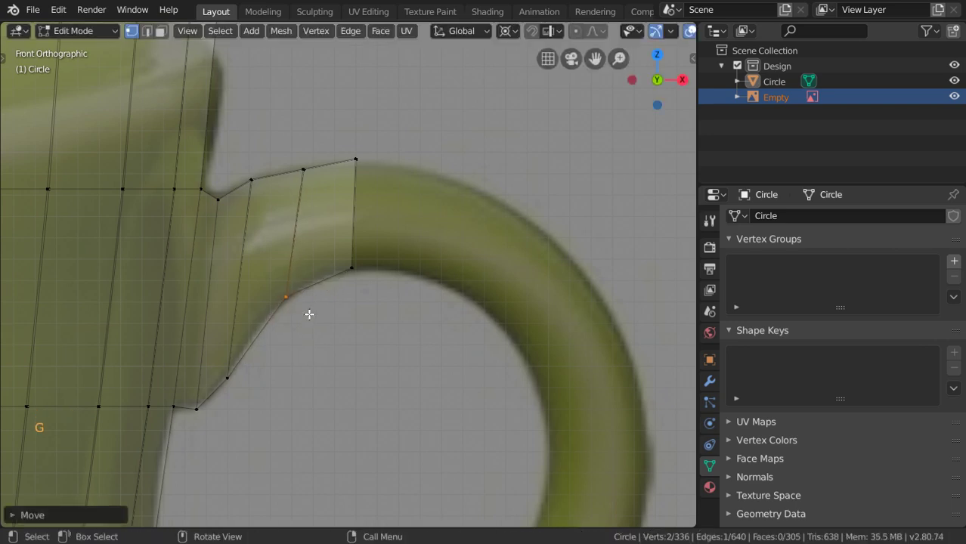
scroll("up", 3)
key("alt+a")
key("b")
key("g")
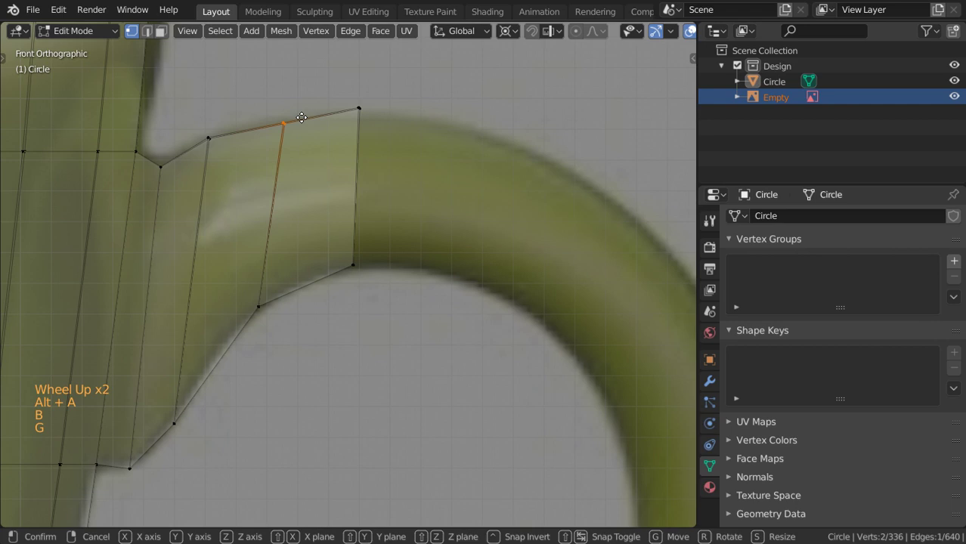
key("alt+a")
key("b")
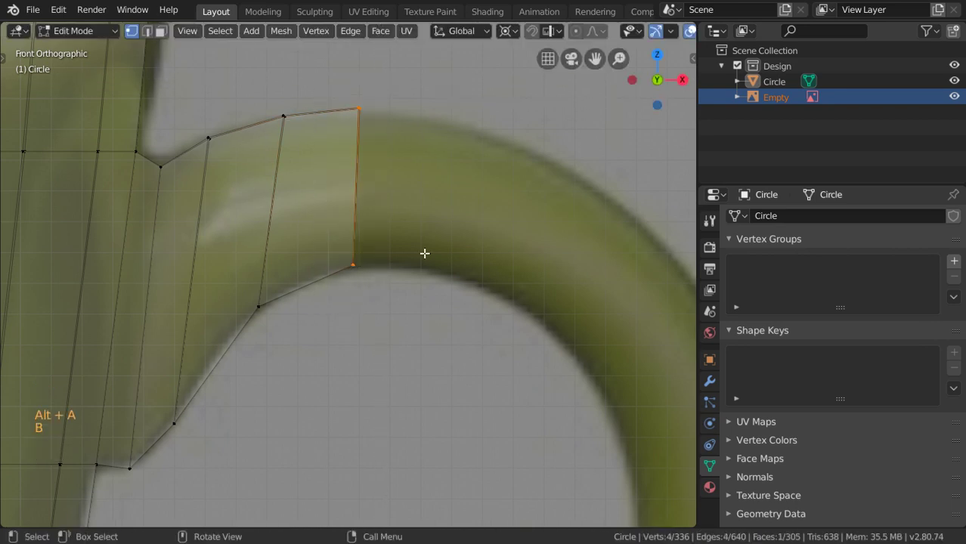
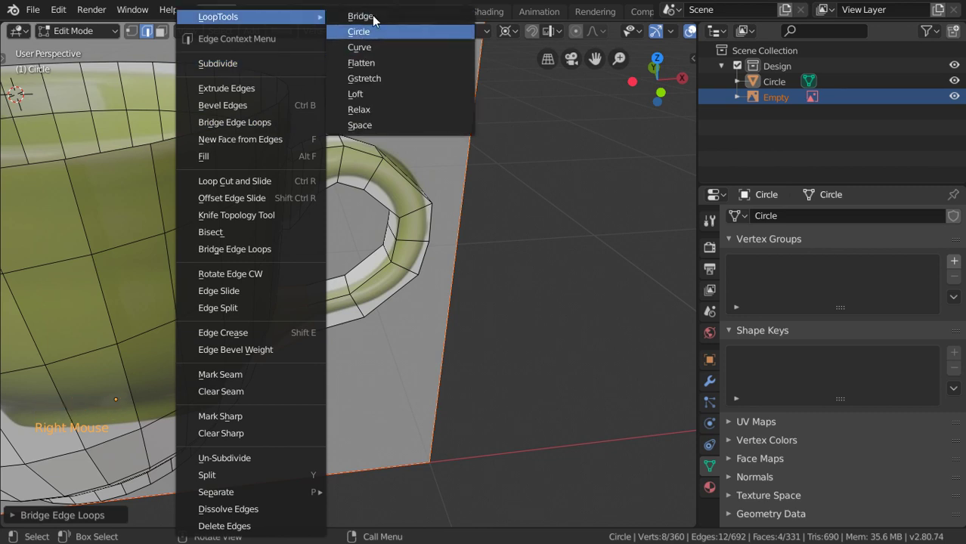
Step: Add a loop cut across the handle's lower join and move its vertices onto the reference curve
key("KP_1")
scroll("up", 3)
key("ctrl+r")
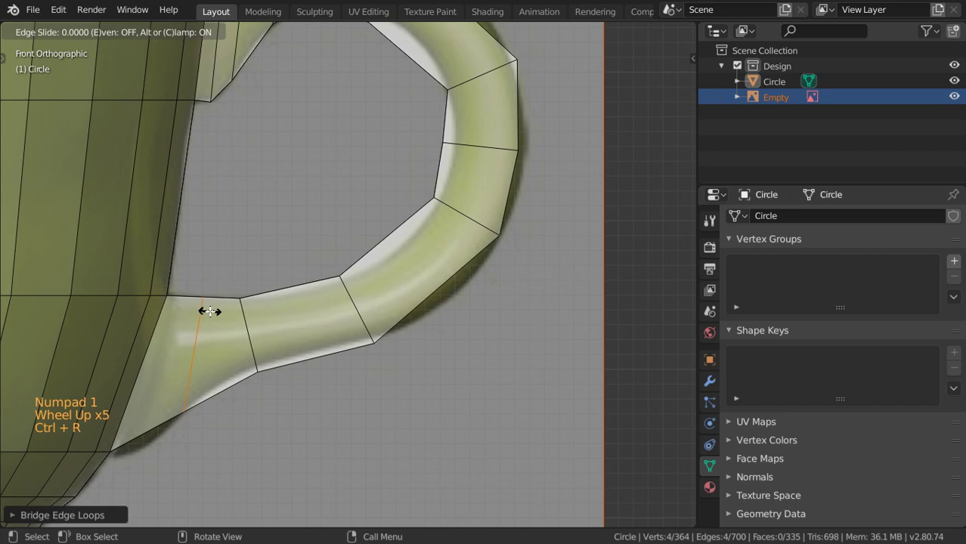
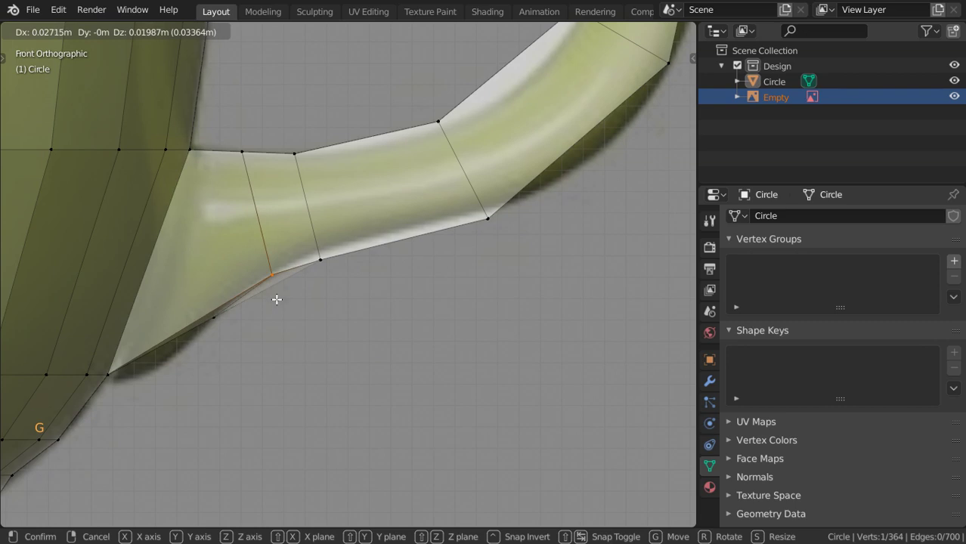
key("shift+z")
key("alt+a")
key("b")
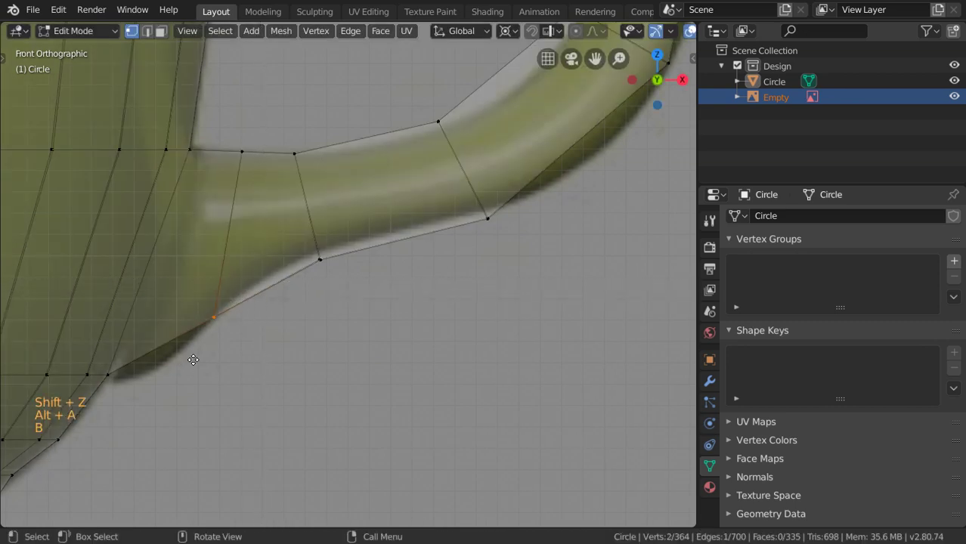
key("g")
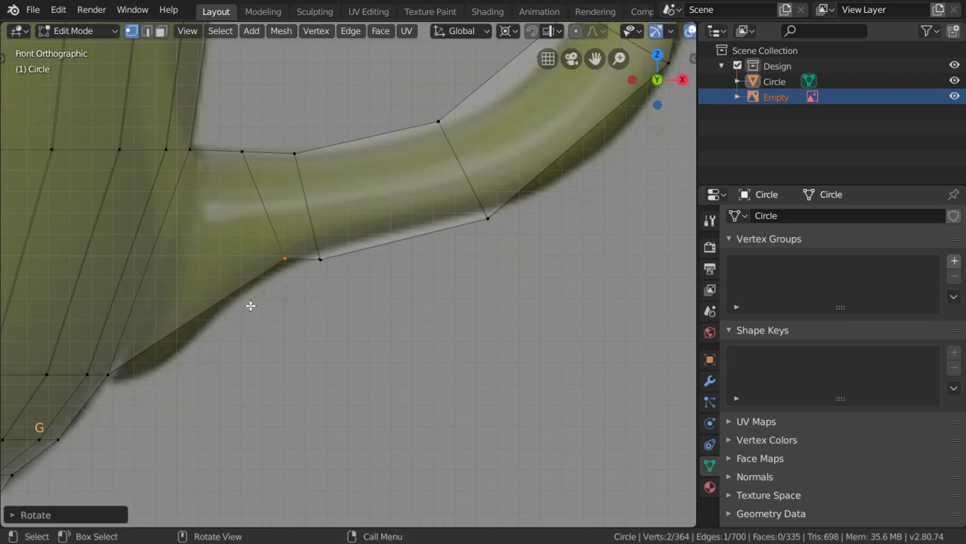
Step: Reposition the lower handle vertex, add another loop near the cup-wall end and slide it onto the outline
key("ctrl+z")
key("g")
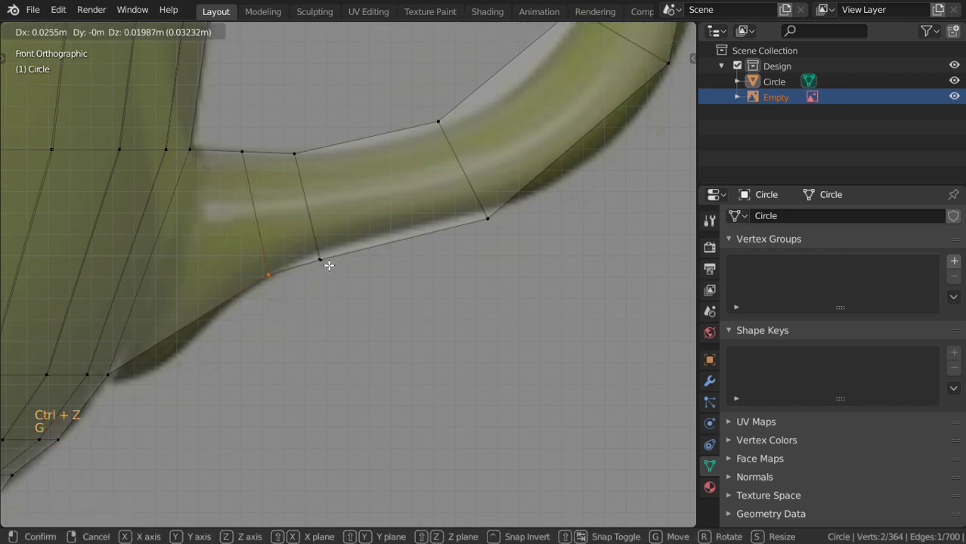
key("ctrl+r")
key("alt+a")
key("b")
key("g")
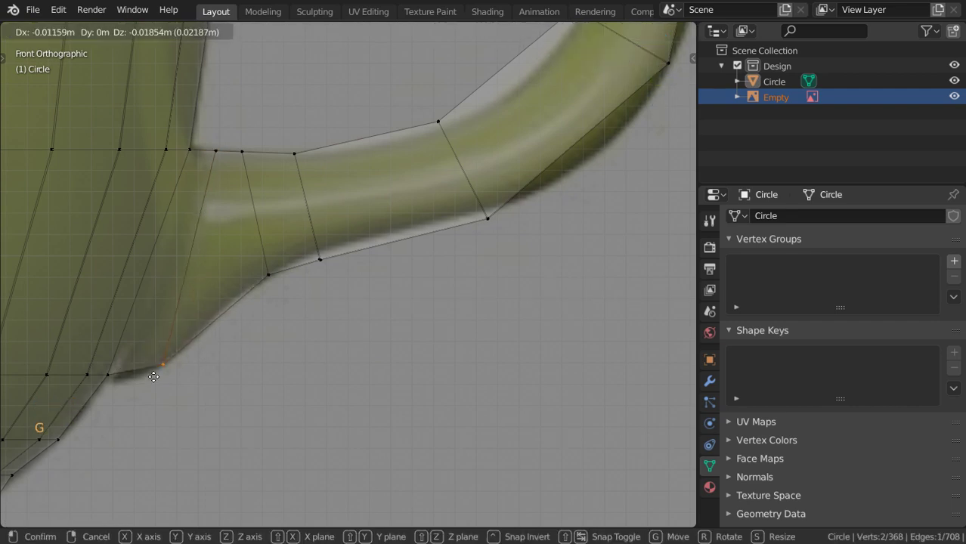
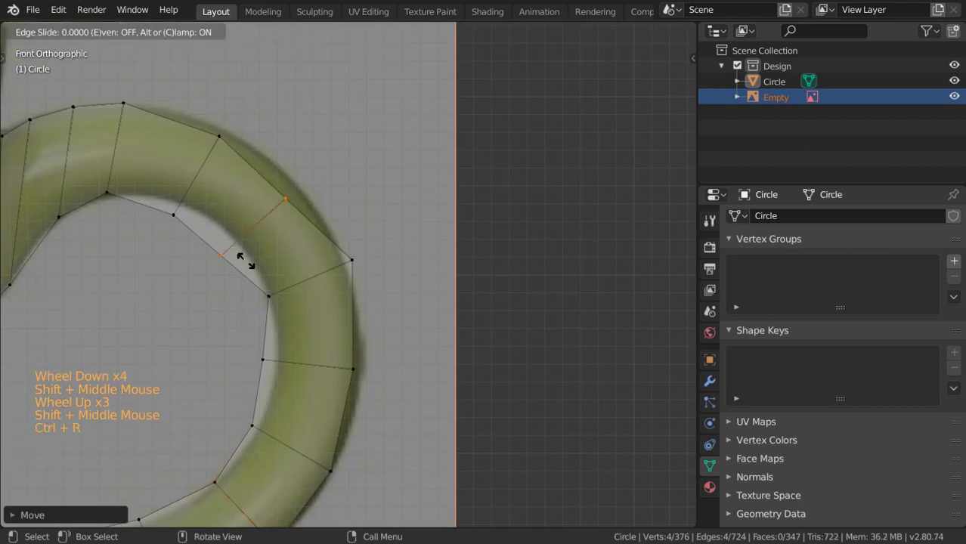
Step: Scale the new handle-ring loops to the reference thickness with Pivot Point set to Median Point
key("g")
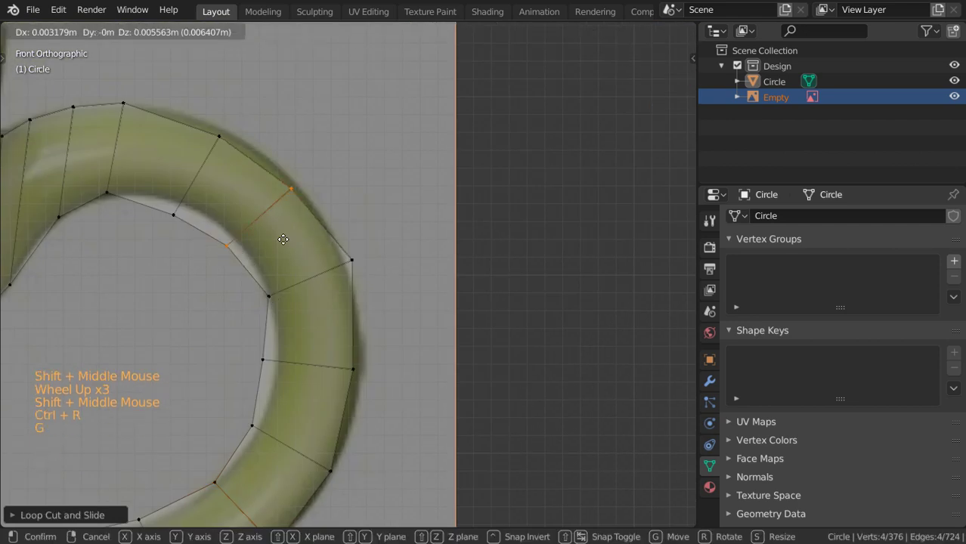
key("s")
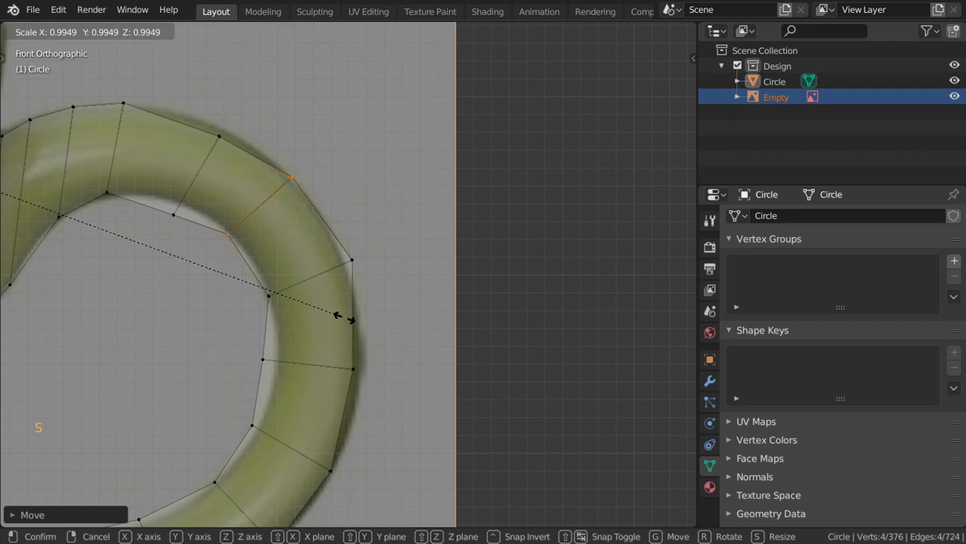
left_click(519, 34)
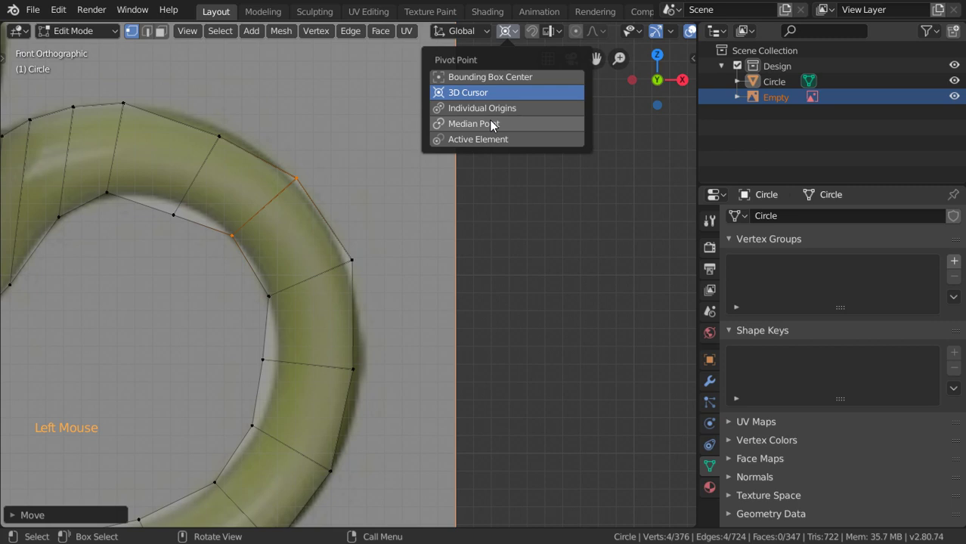
key("s")
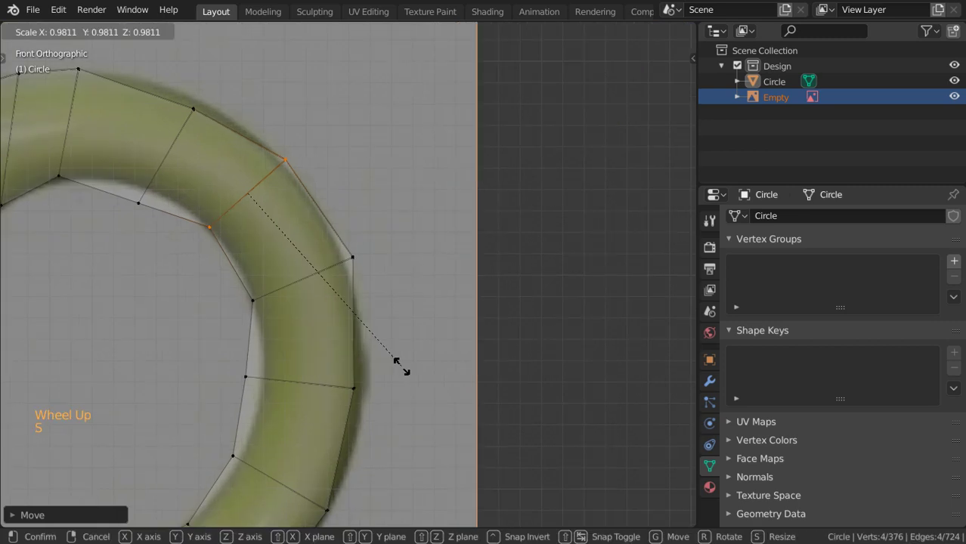
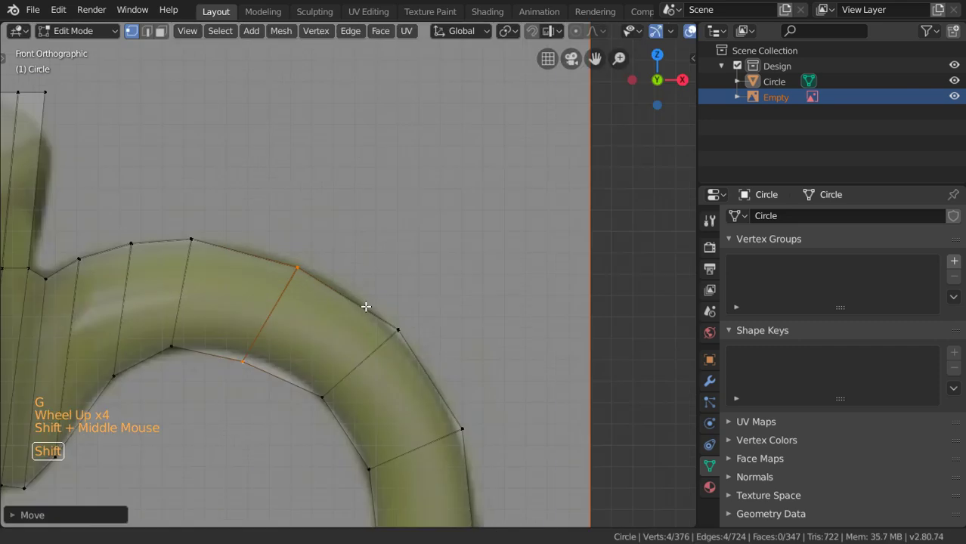
key("g")
key("s")
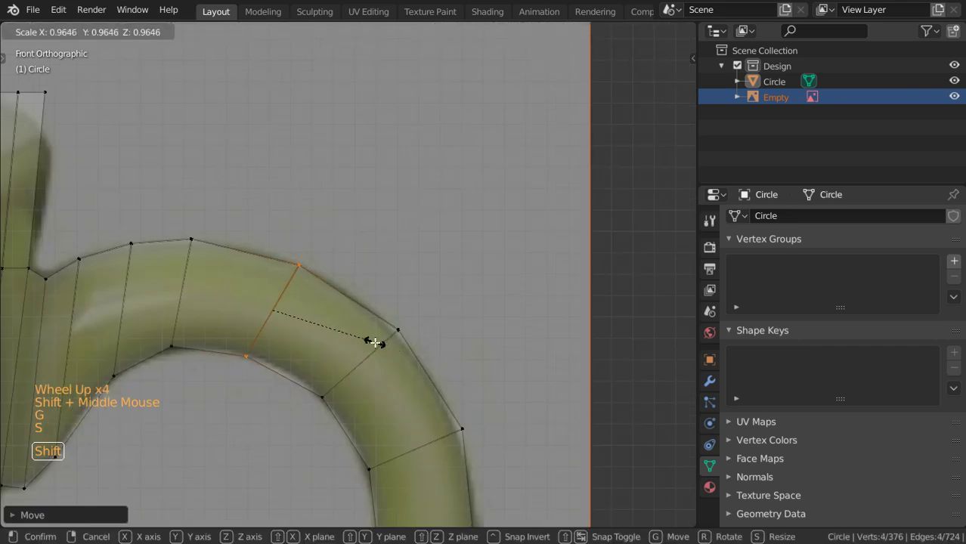
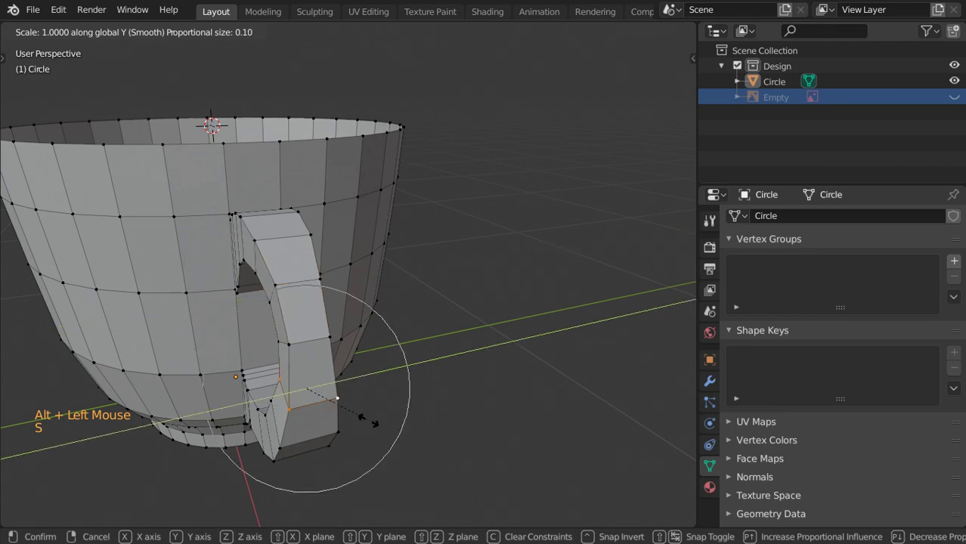
Step: Leave Edit Mode and orbit to inspect the joined handle and cup underside
key("Tab")
middle_click(374, 407)
scroll("down", 3)
middle_click(320, 324)
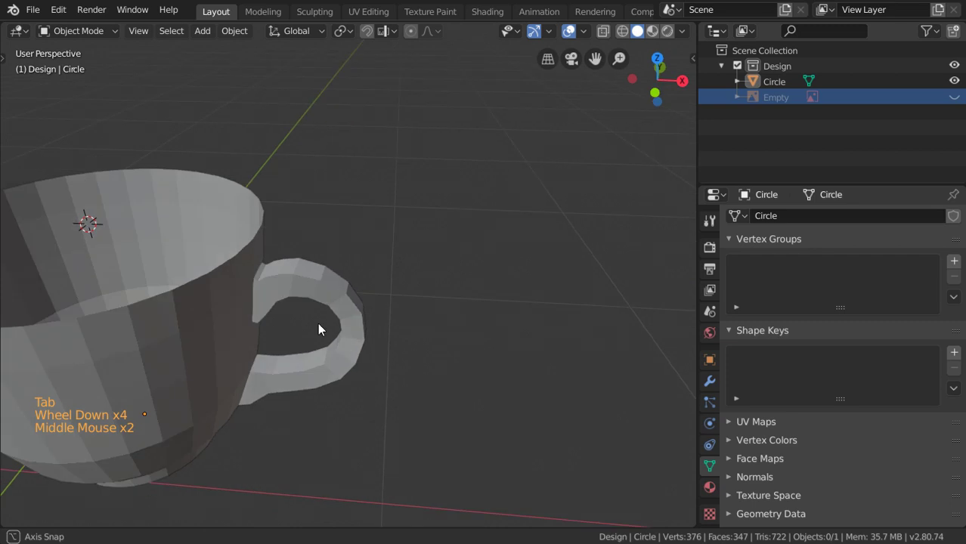
middle_click(353, 340)
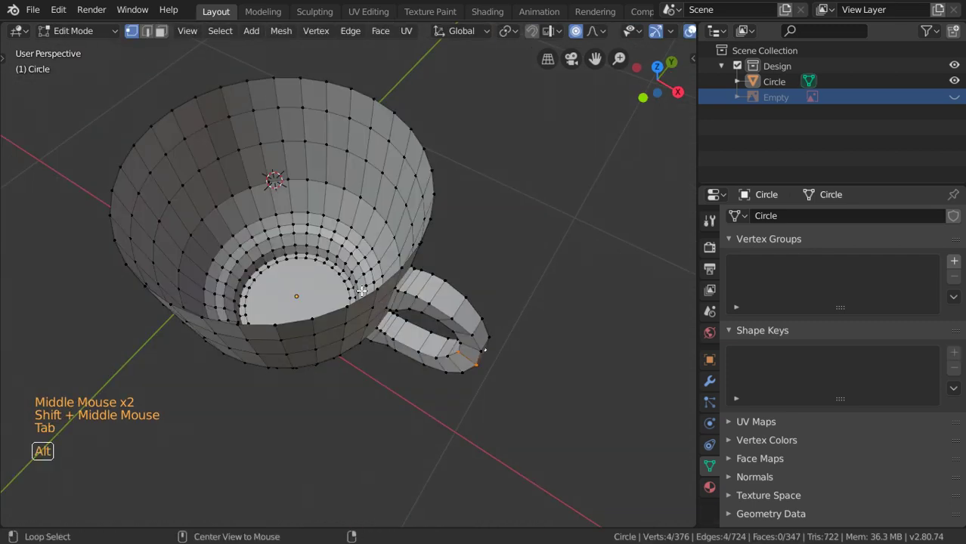
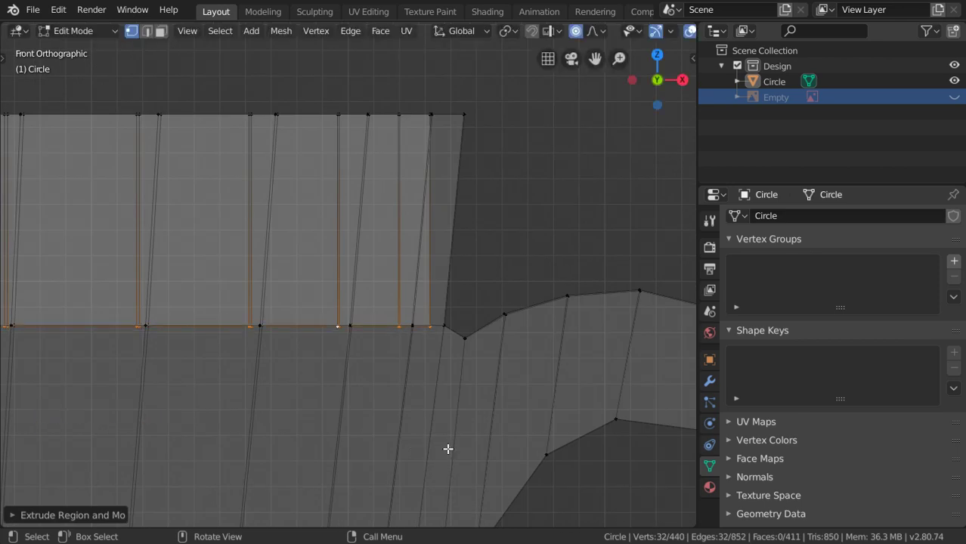
Step: Extrude the cup's bottom edge ring downward and scale the new rings to start the foot
key("s")
key("o")
key("s")
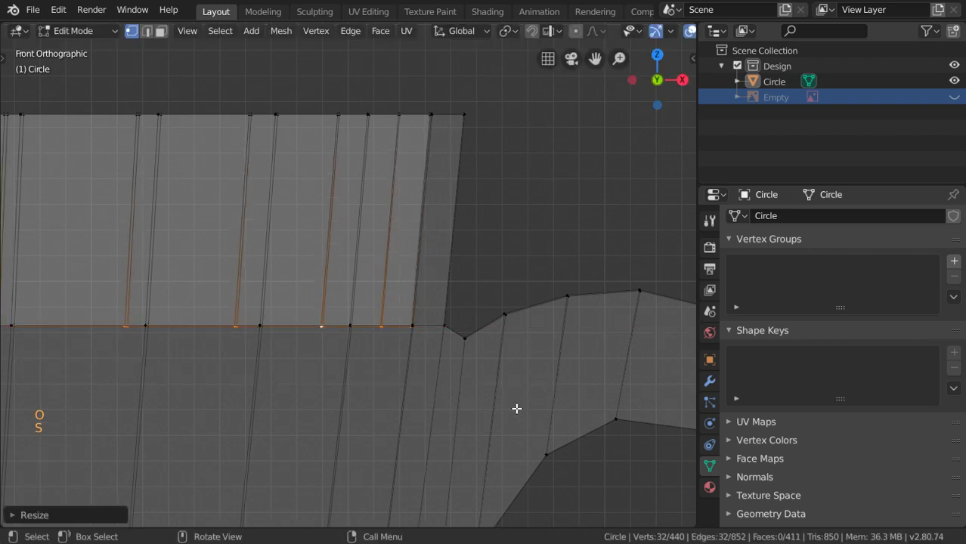
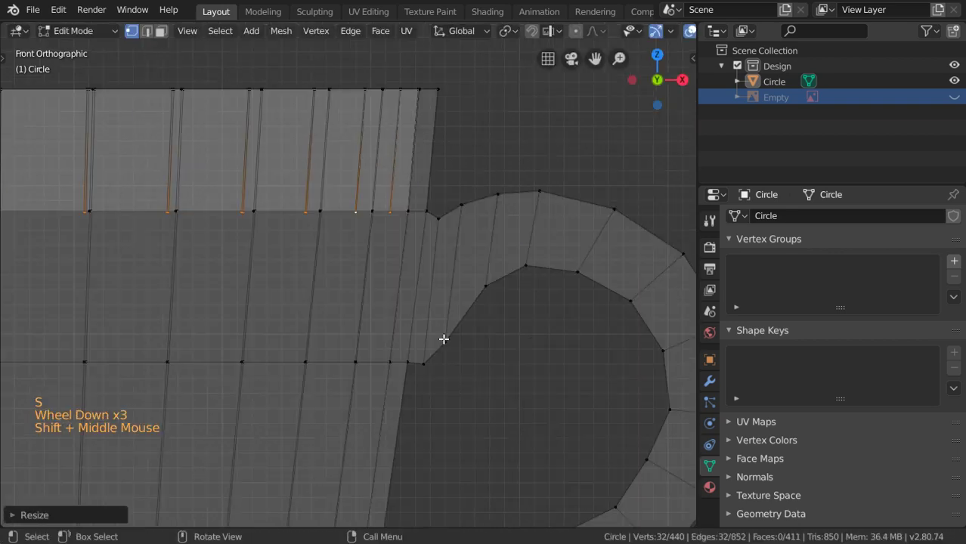
key("e")
key("s")
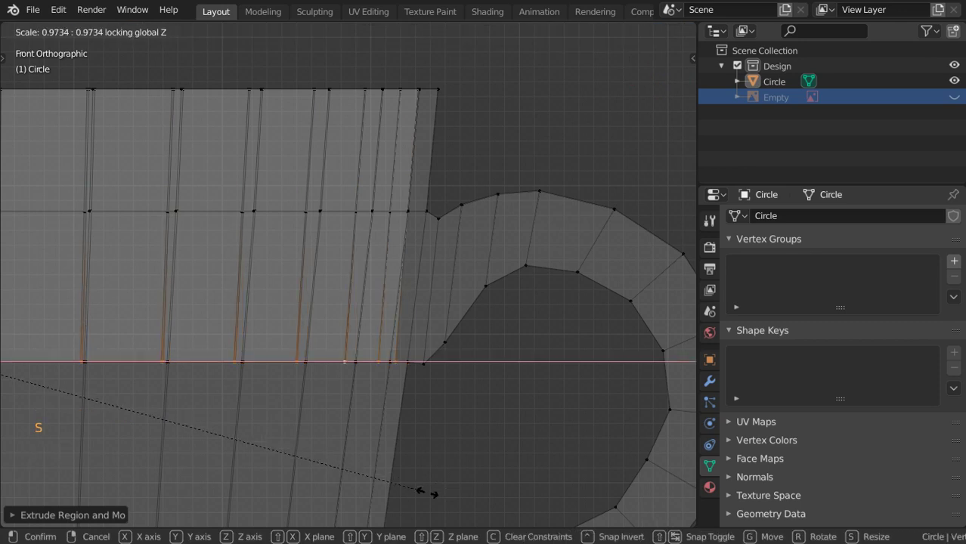
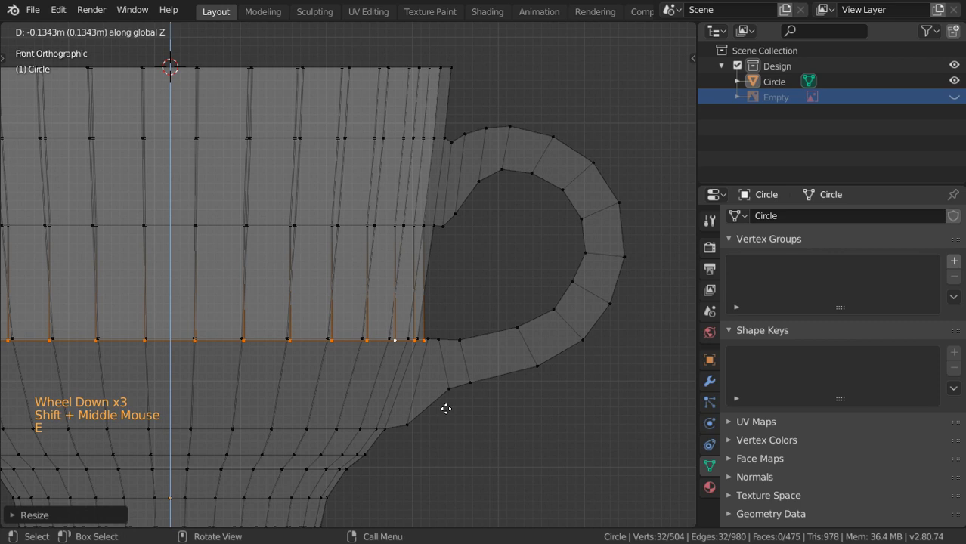
Step: Extrude and narrow further rings inward to build out the foot's underside
key("s")
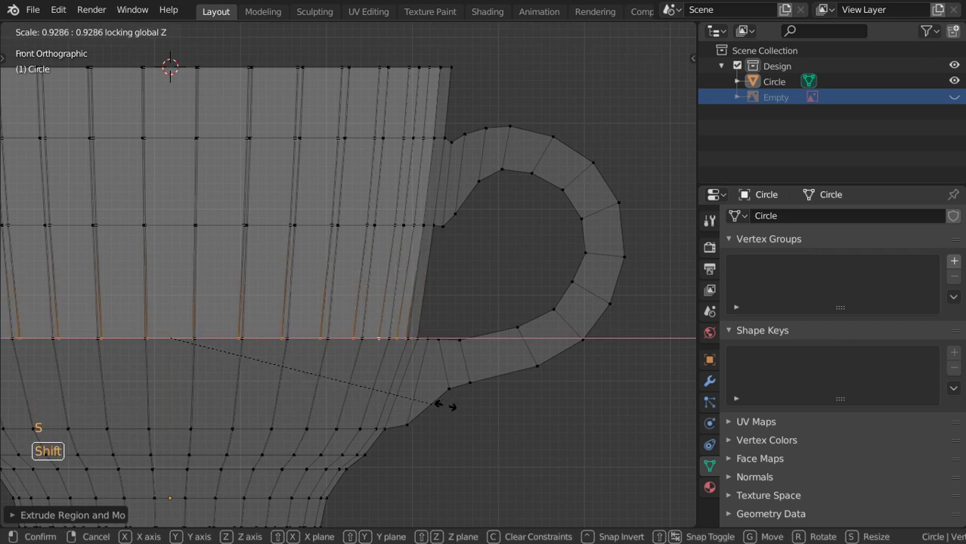
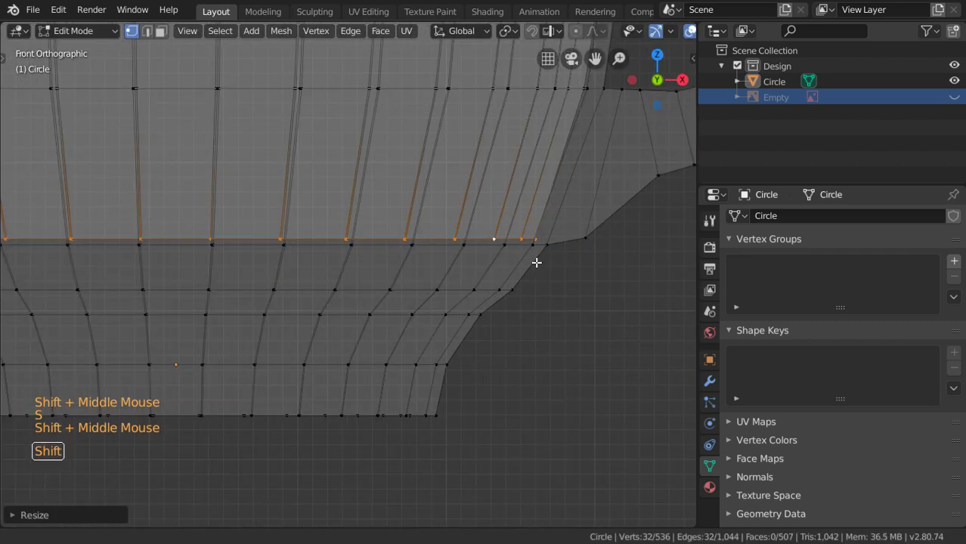
key("e")
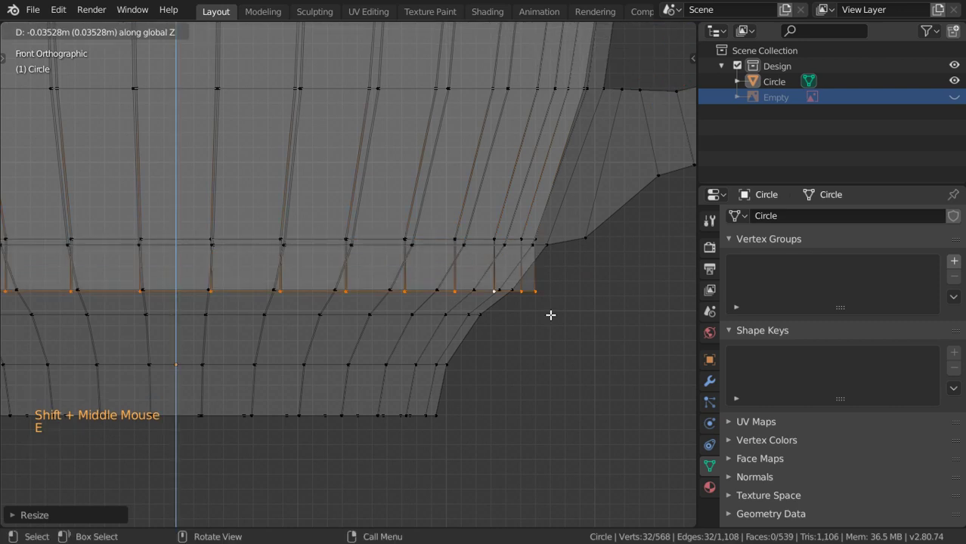
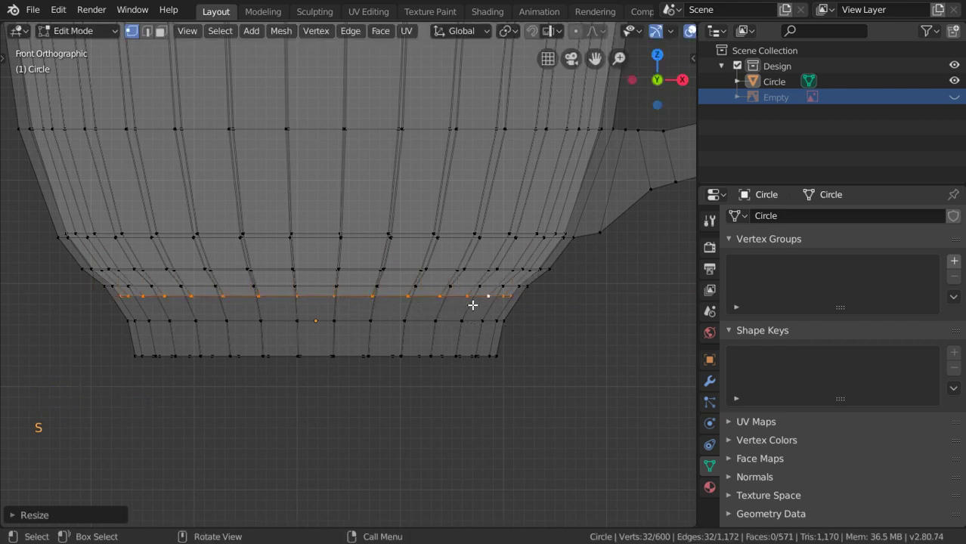
key("shift+e")
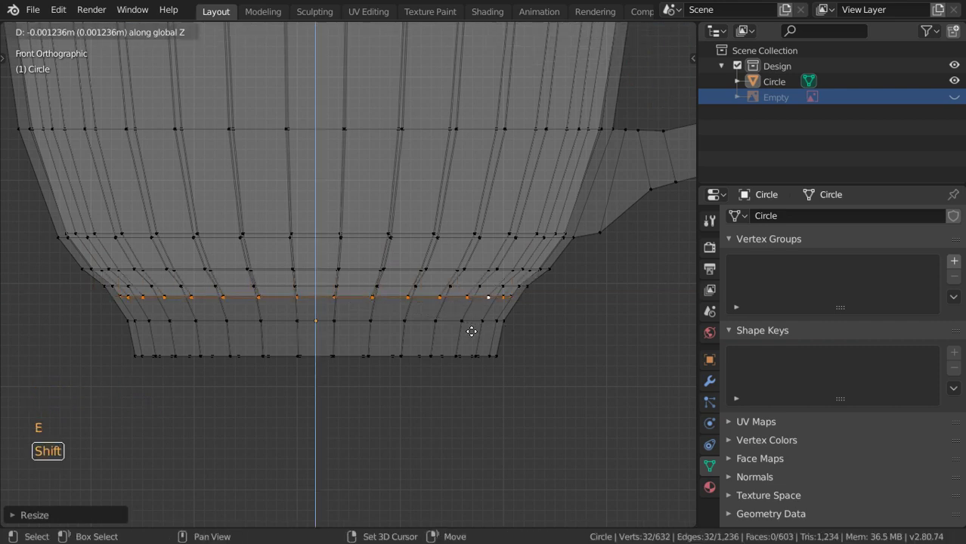
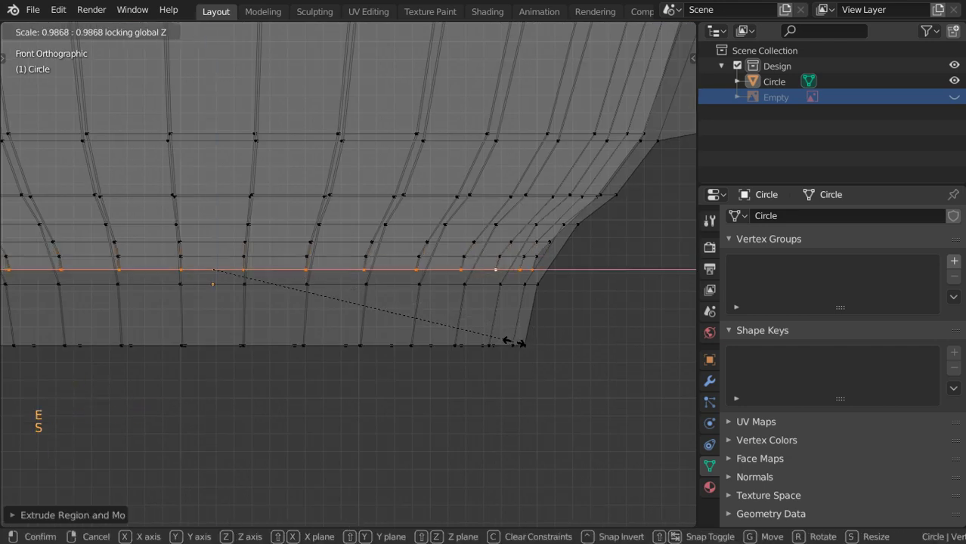
key("e")
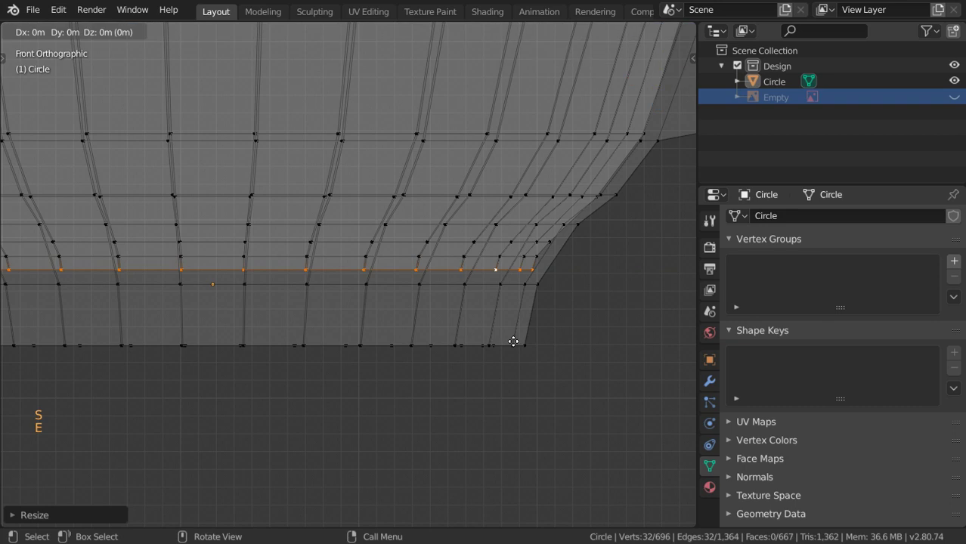
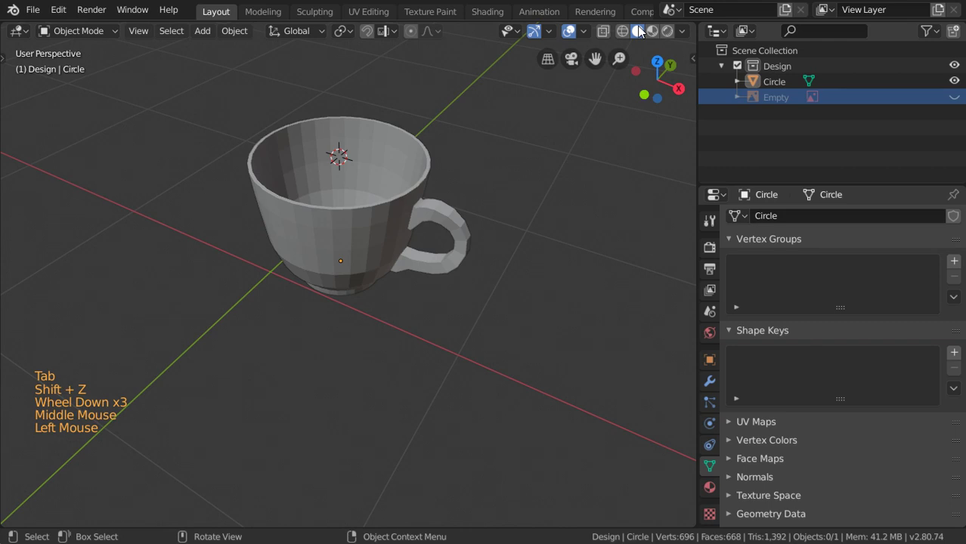
Step: Add two edge loops around the cup's rim with a loop cut, bringing the mesh to 760 vertices
middle_click(398, 247)
scroll("up", 3)
middle_click(373, 262)
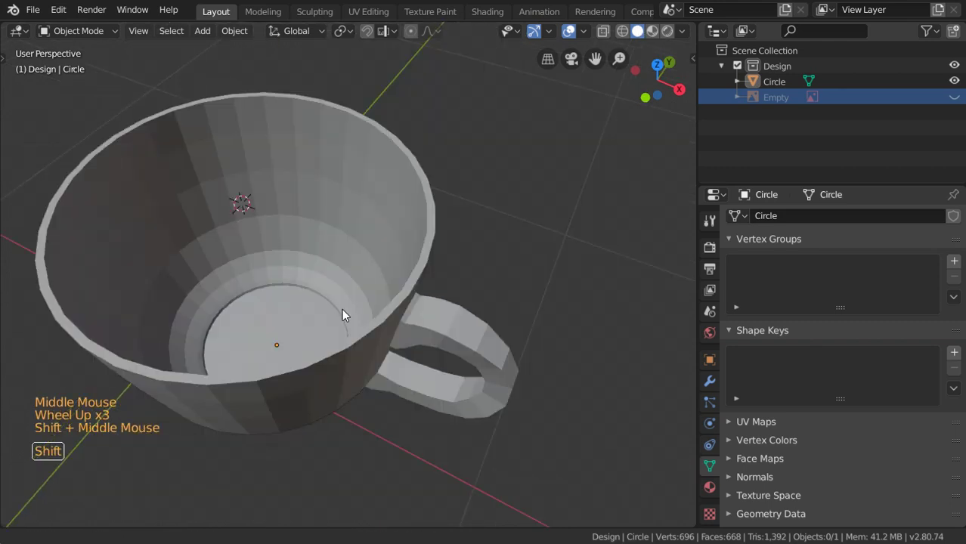
key("Tab")
scroll("down", 3)
key("ctrl+r")
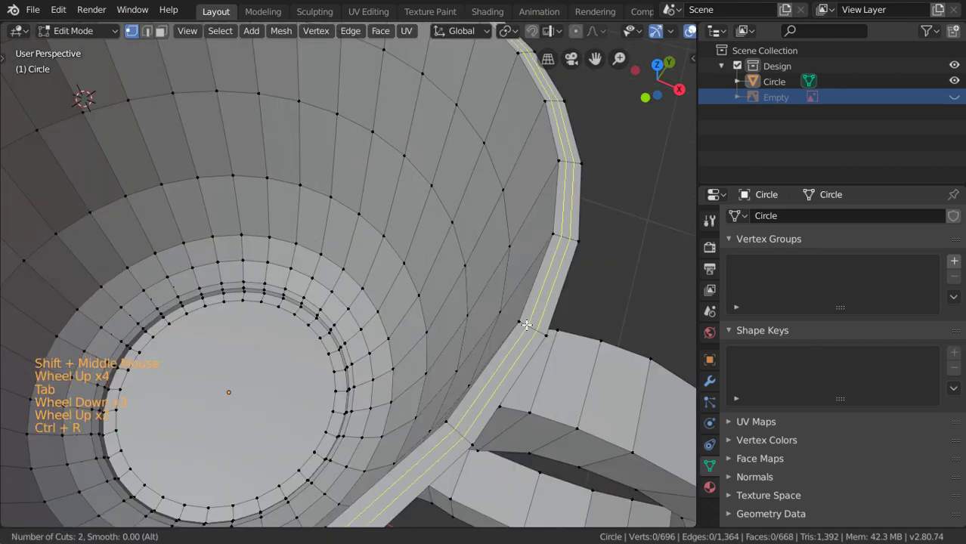
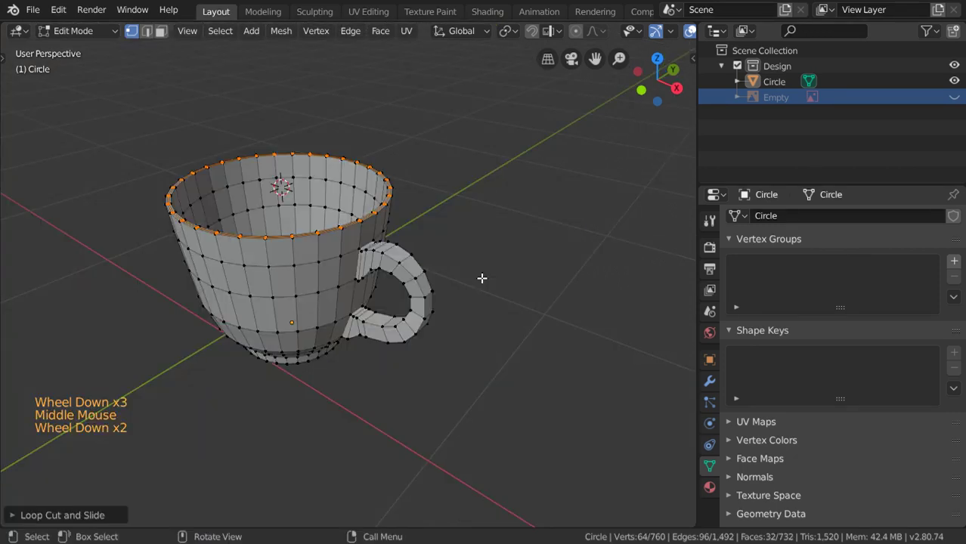
key("Tab")
middle_click(410, 293)
key("Tab")
middle_click(410, 293)
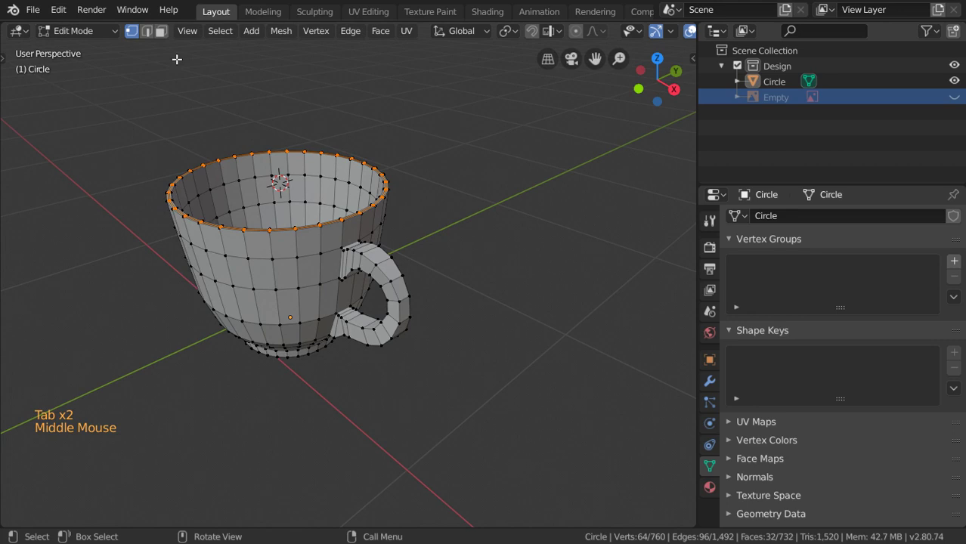
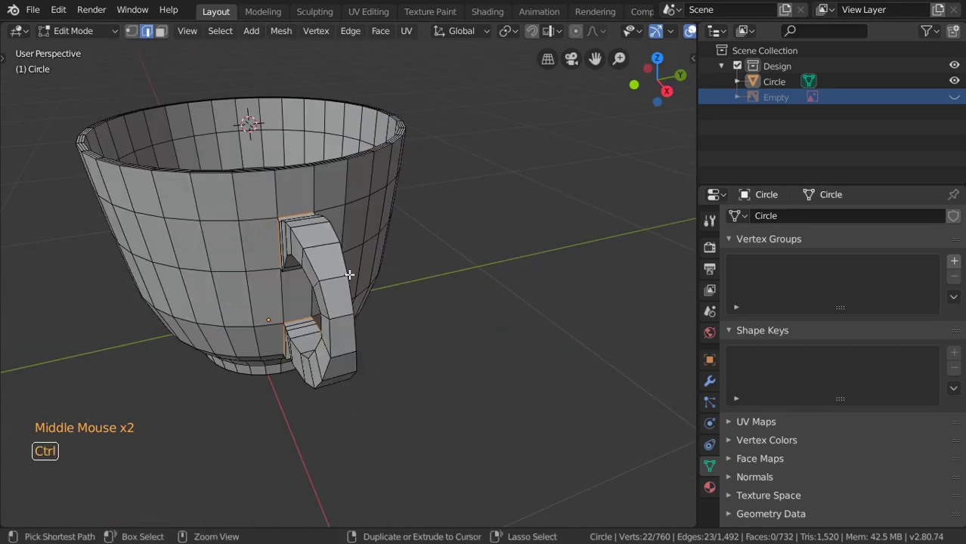
Step: Mark the cup's side seam and inset the bottom face to add an inner ring
key("ctrl+e")
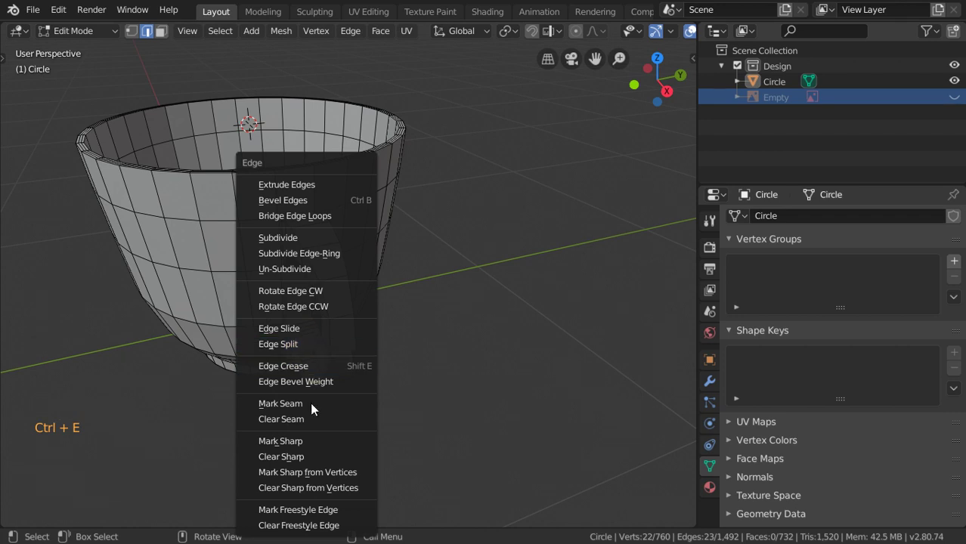
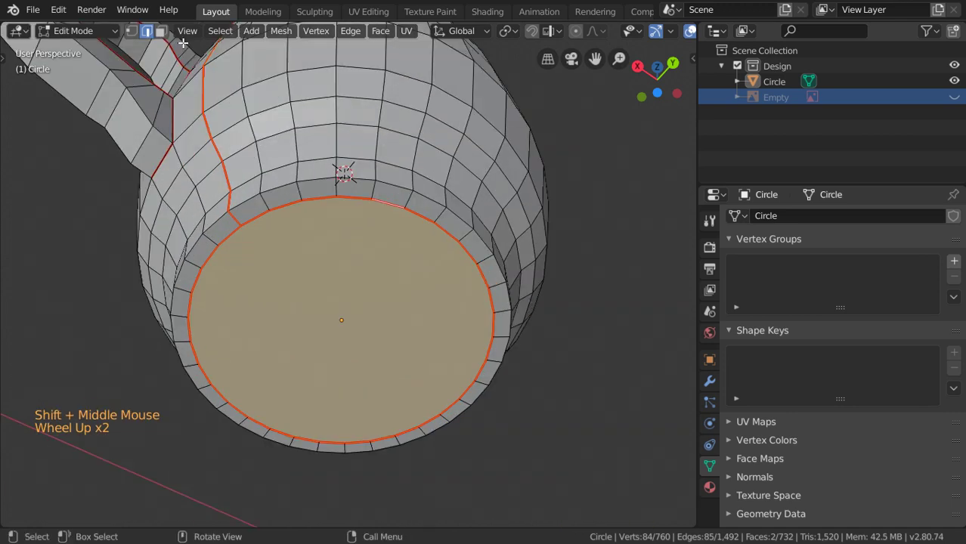
left_click(172, 39)
key("i")
left_click(172, 39)
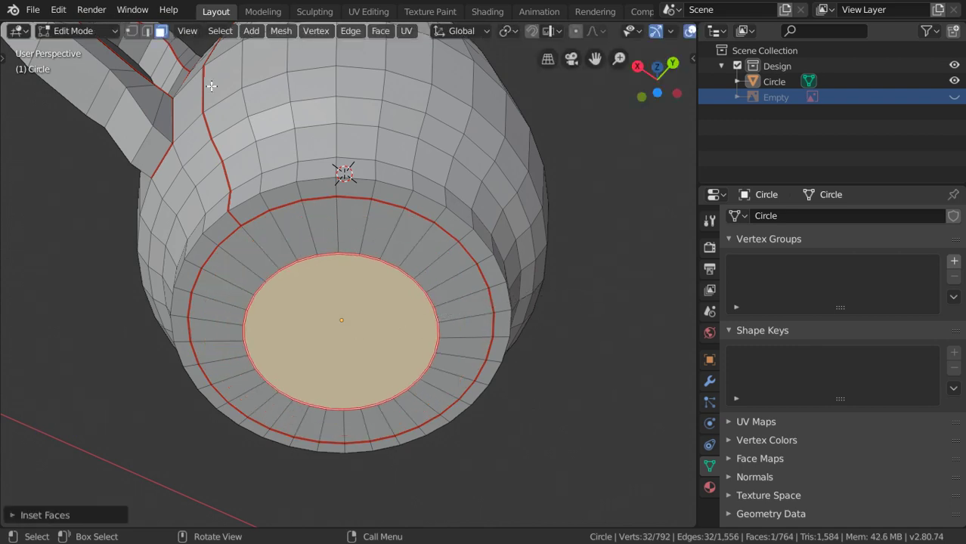
Step: Select the edge ring around the base and mark it as a seam
left_click(156, 38)
left_click(156, 38)
key("ctrl+e")
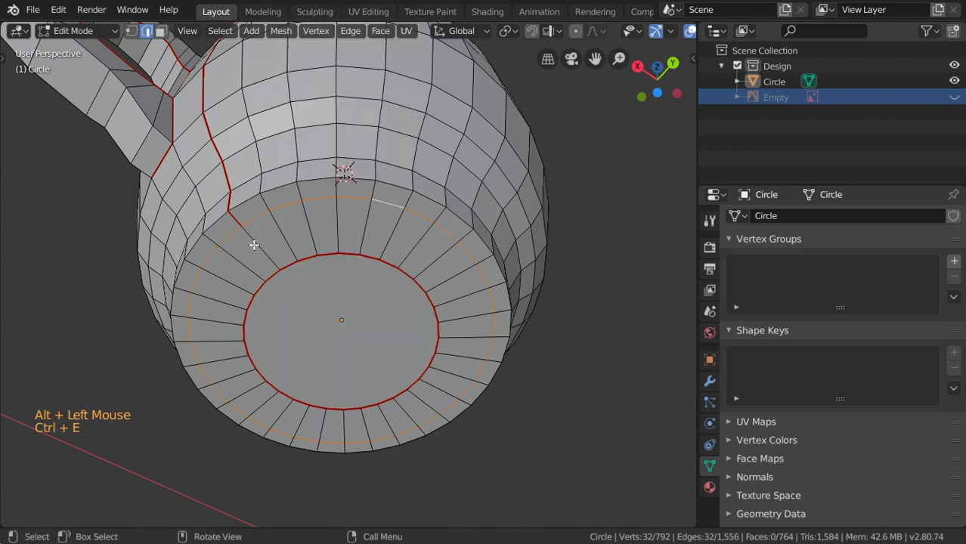
right_click(260, 249)
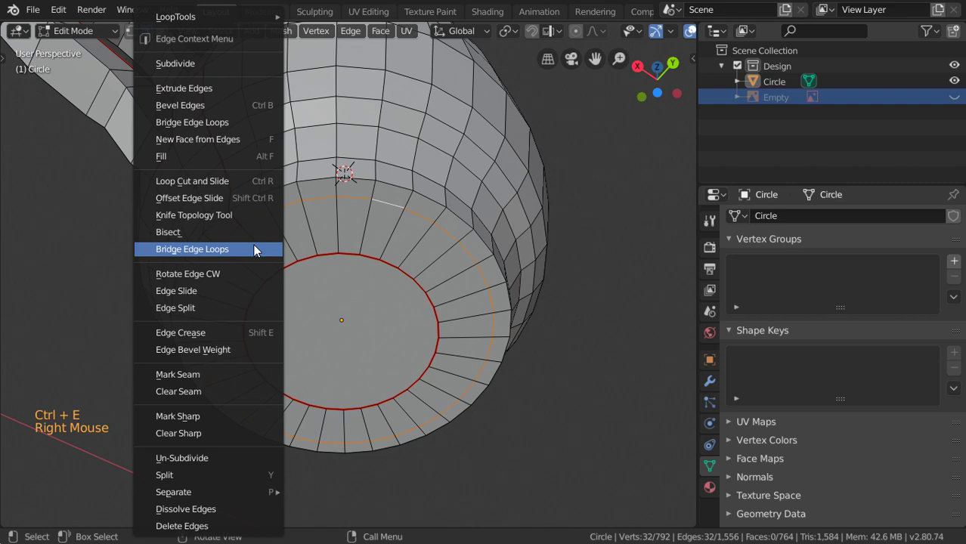
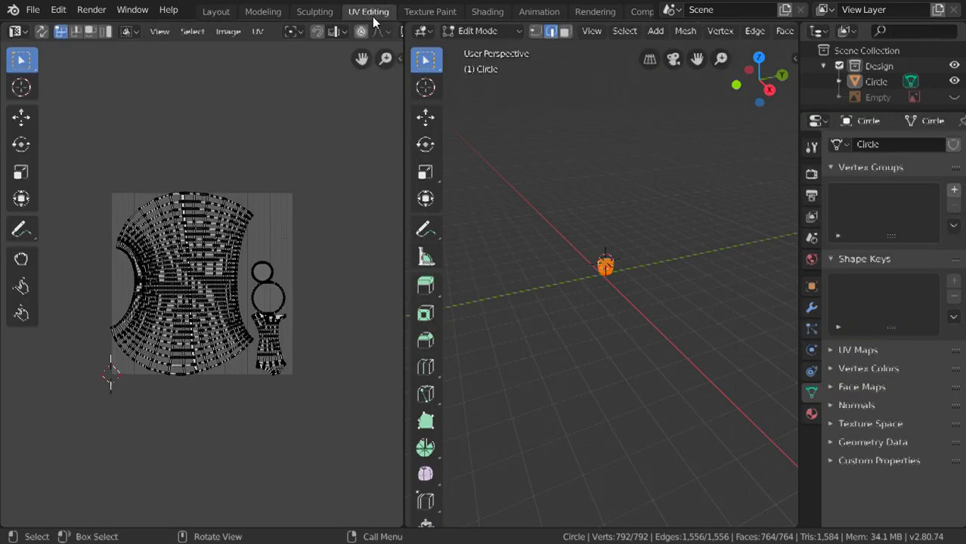
Step: Switch to the UV Editing workspace and zoom in on the unwrapped cup islands
left_click(257, 322)
scroll("up", 3)
scroll("up", 3)
scroll("down", 3)
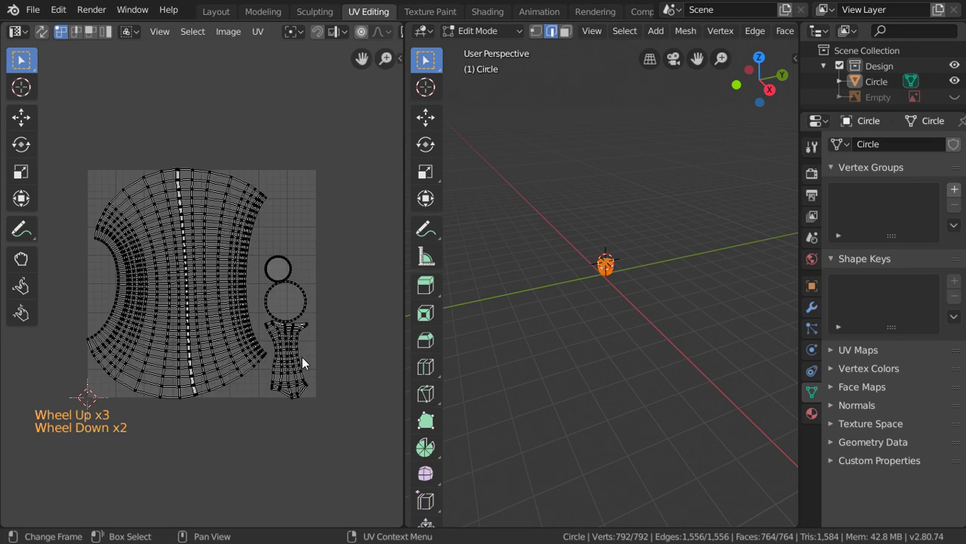
scroll("up", 3)
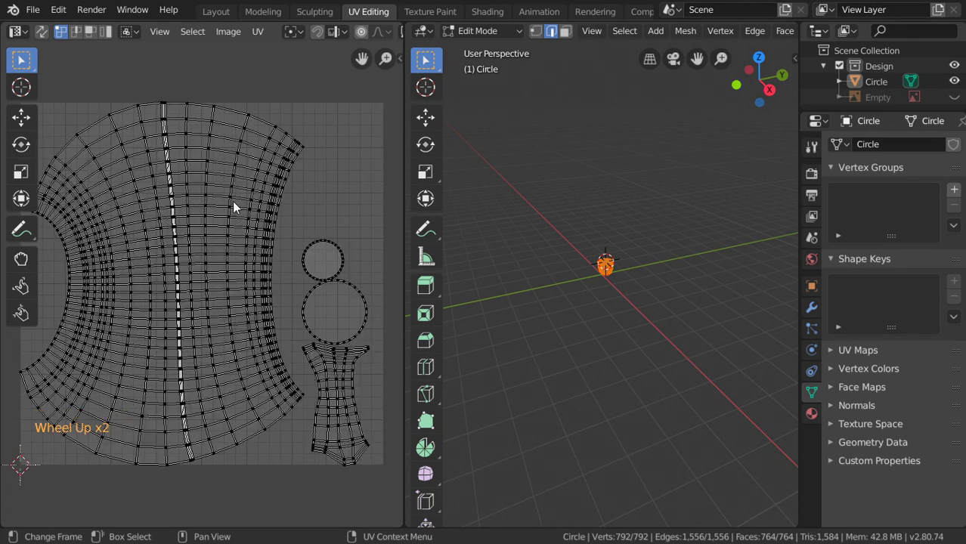
Step: Enable the UV Squares add-on in Preferences and select the whole cup body island
left_click(66, 10)
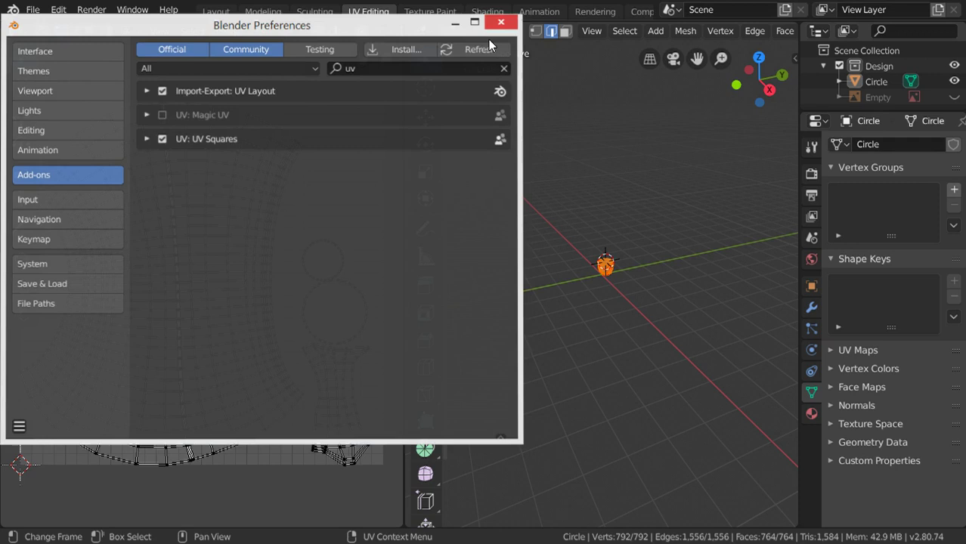
left_click(103, 37)
left_click(141, 180)
key("l")
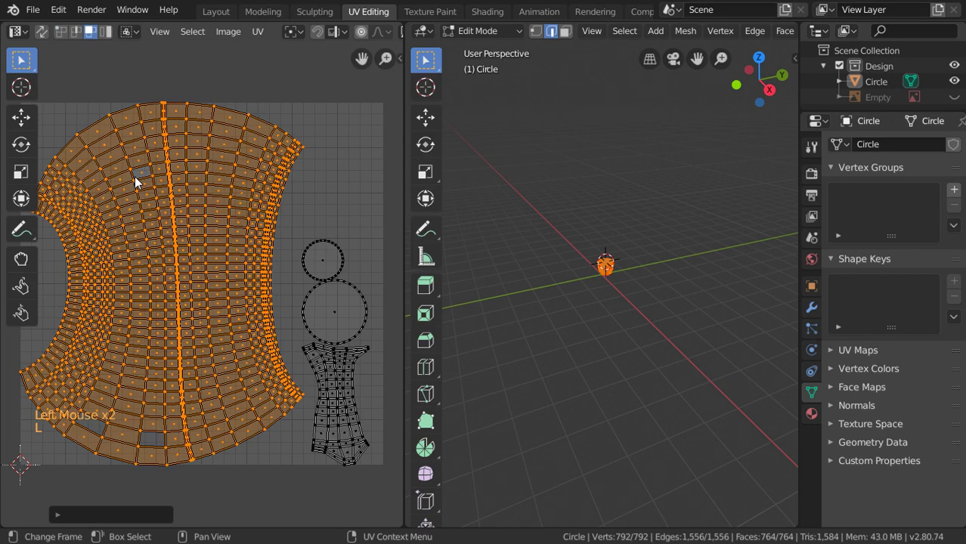
key("n")
left_click(372, 172)
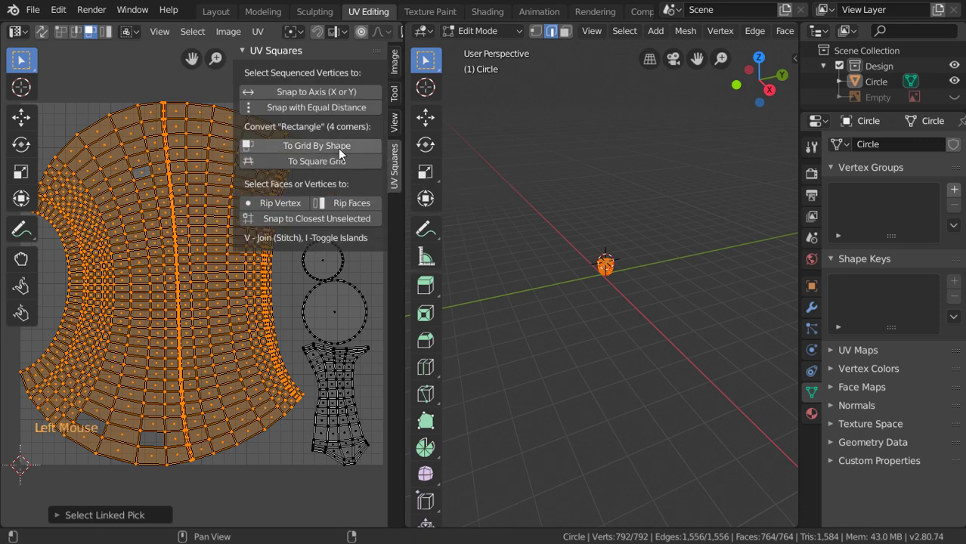
Step: Reshape the cup body island into a regular grid with UV Squares' To Grid By Shape
left_click(341, 154)
left_click(319, 155)
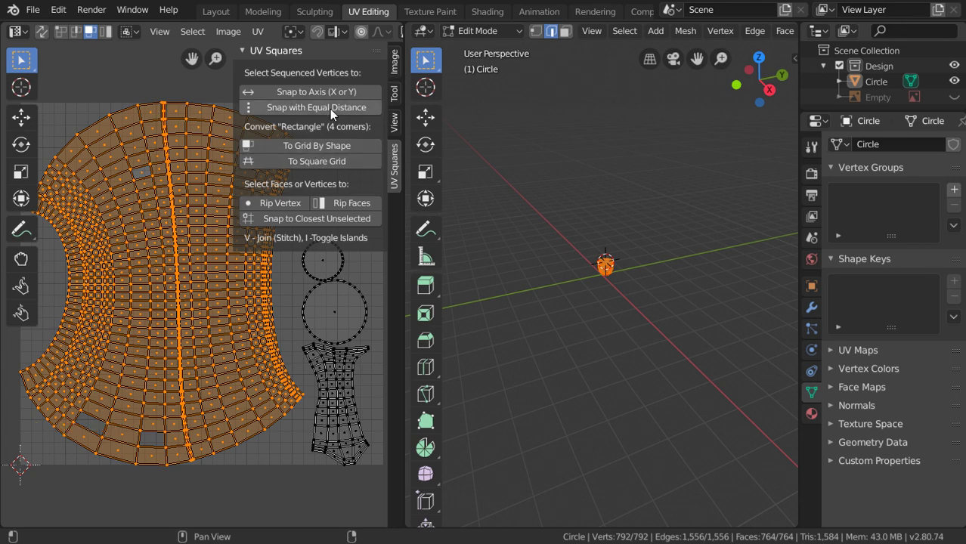
left_click(337, 165)
left_click(321, 148)
scroll("down", 3)
scroll("up", 3)
double_click(326, 148)
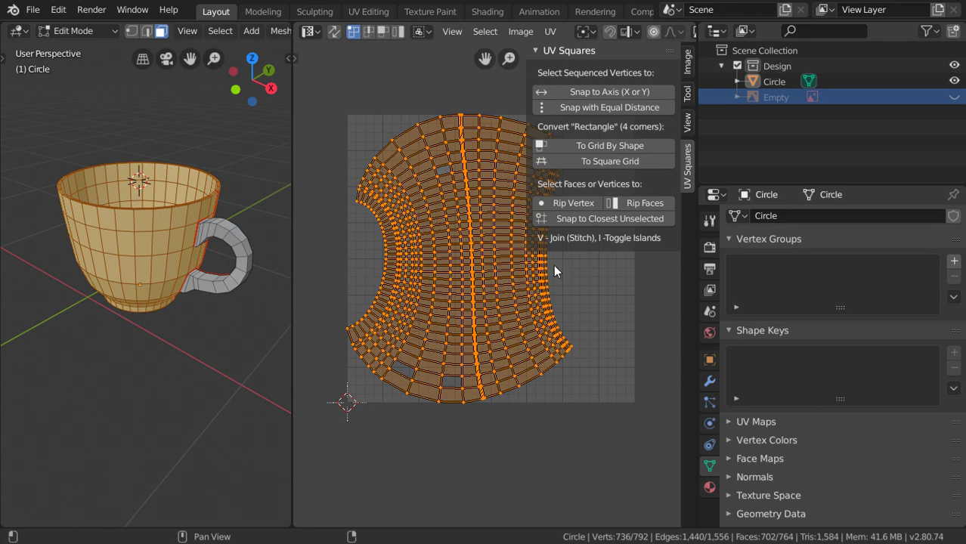
middle_click(454, 351)
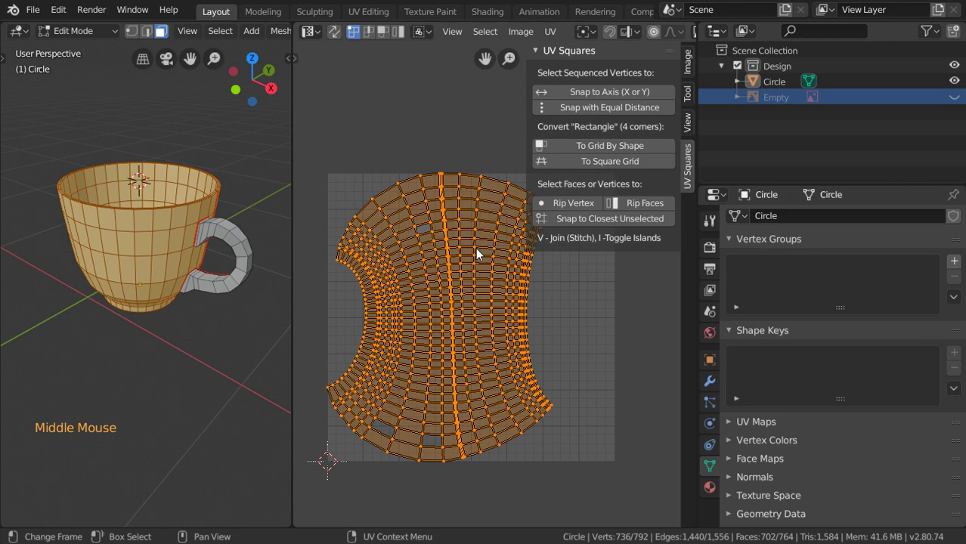
scroll("up", 3)
middle_click(353, 379)
scroll("up", 3)
scroll("down", 3)
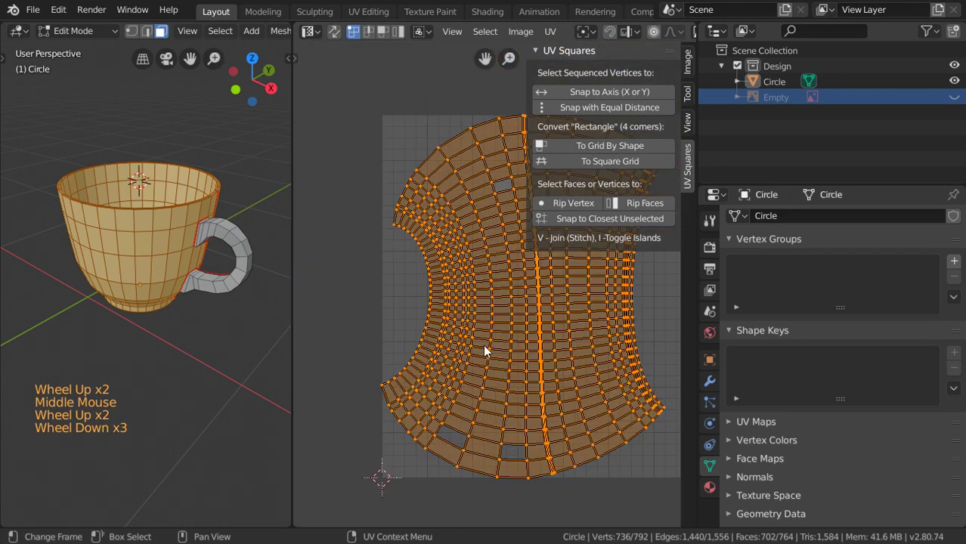
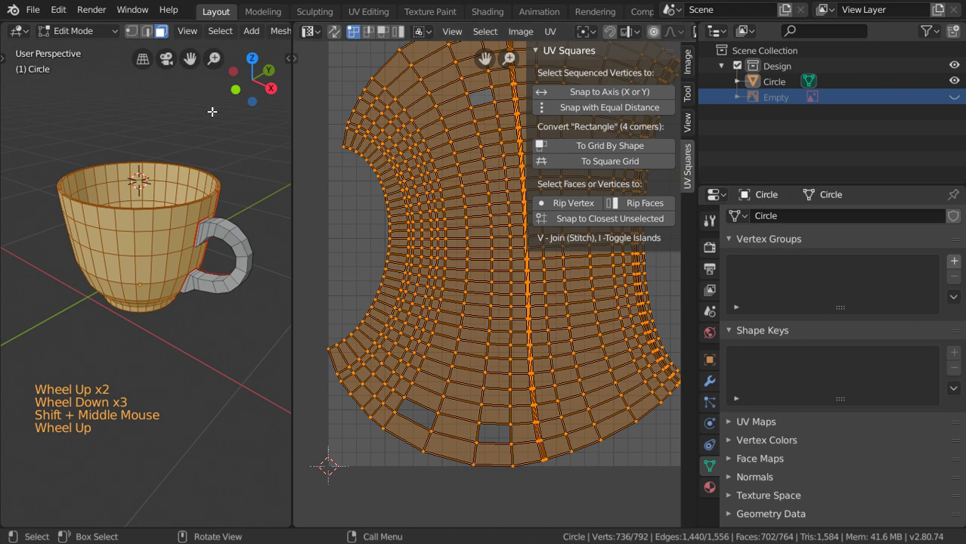
left_click(410, 194)
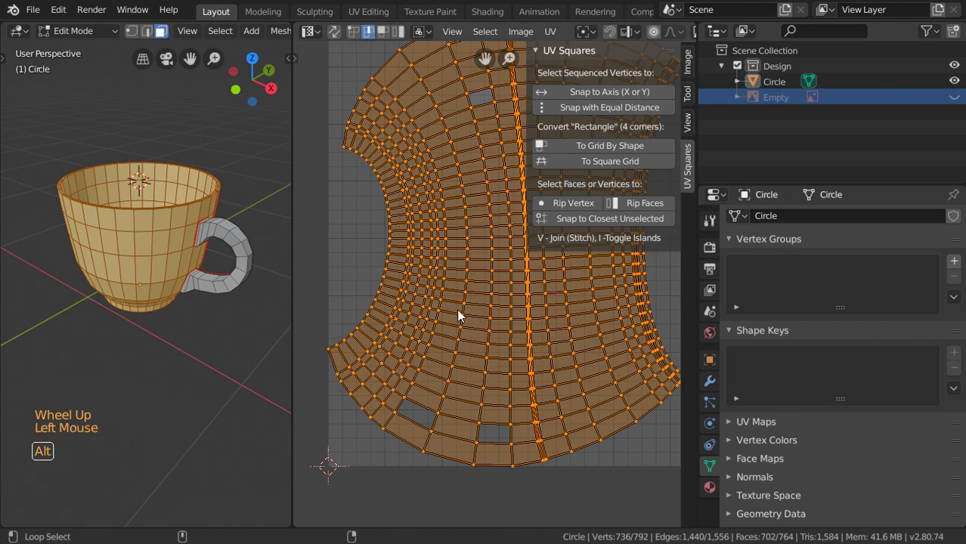
left_click(466, 316)
key("s")
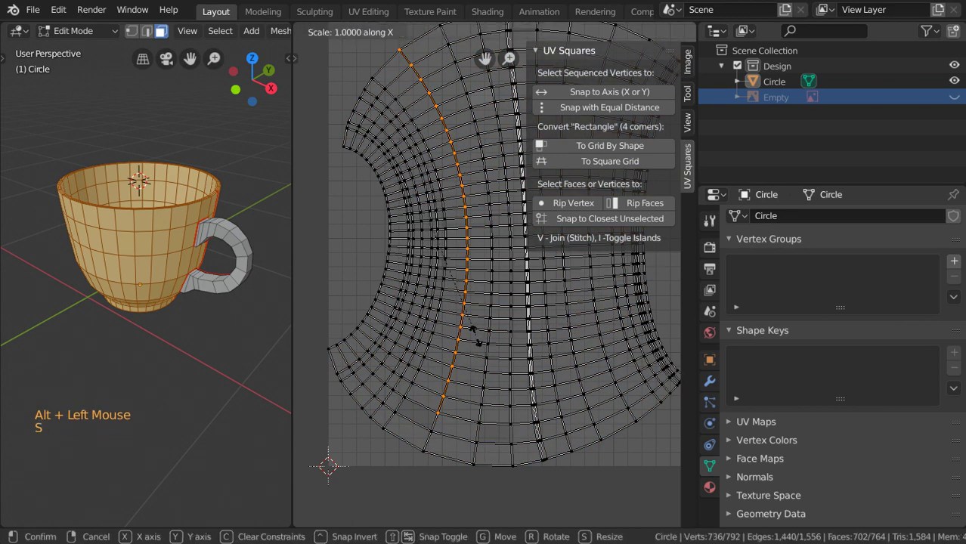